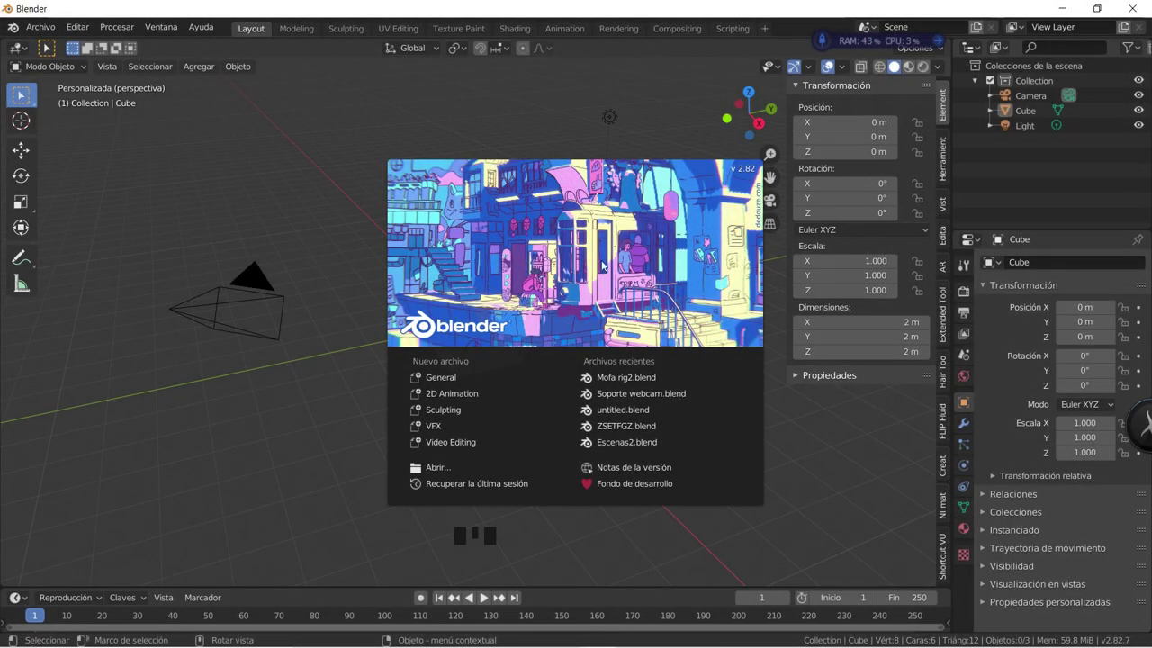
Select and delete the default cube, camera and light, leaving an empty scene.
key(a)
key(x)
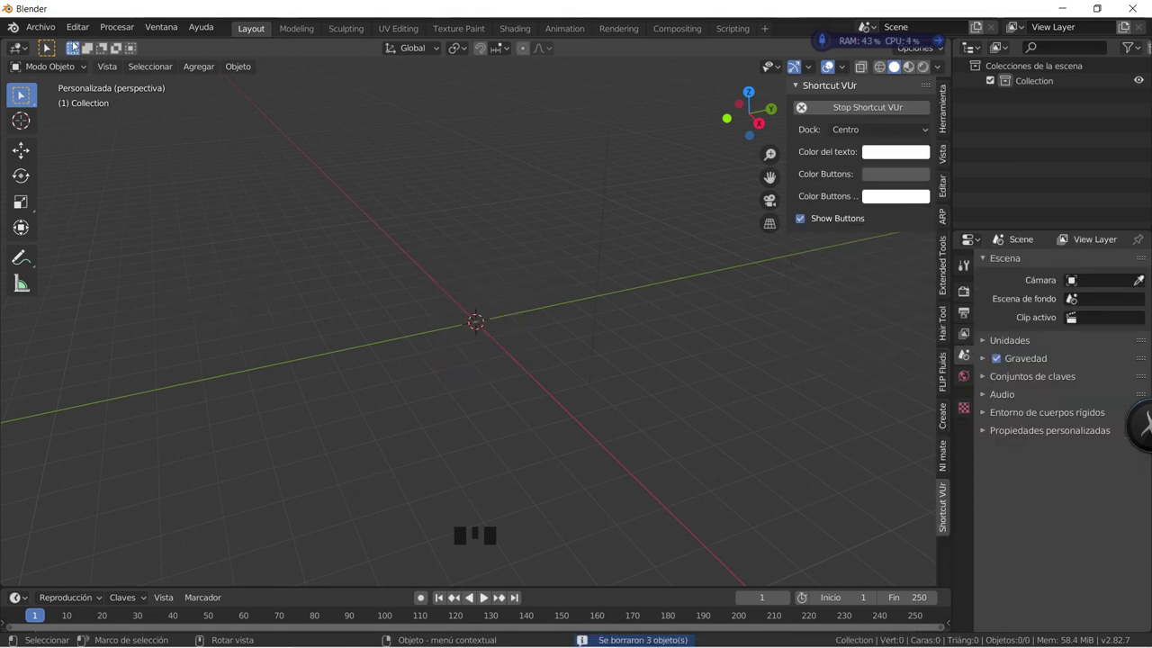
Search the add-ons list for 'imag' to find Import Images as Planes.
click(77, 29)
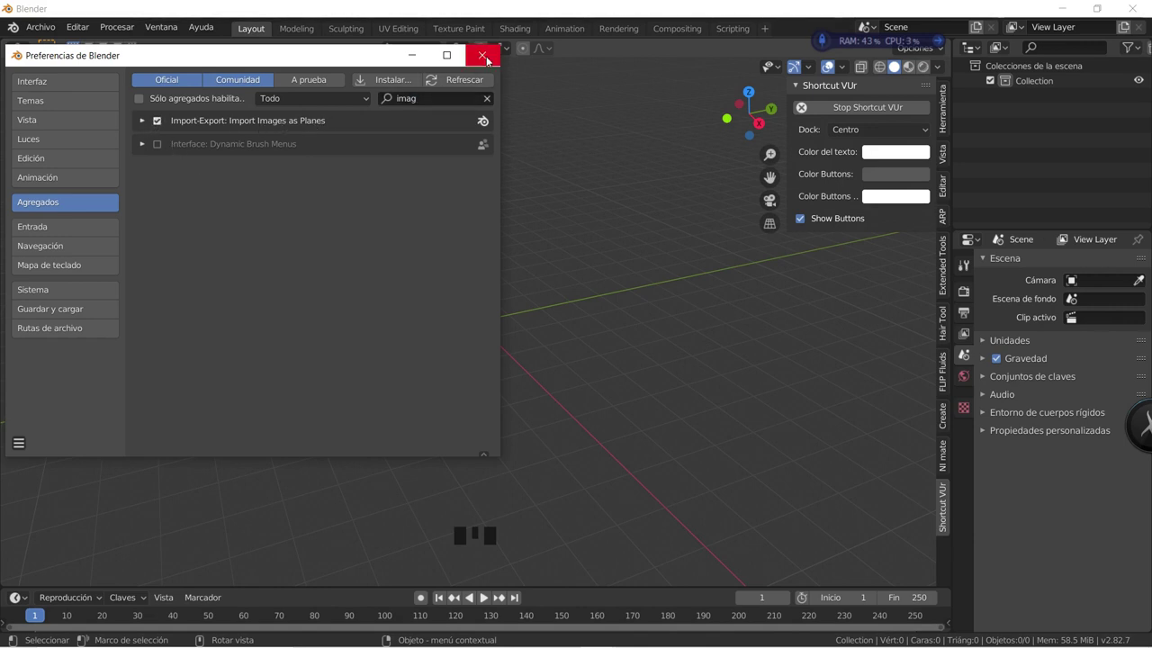
Import the lighthouse photo as an image plane and frame it in solid shading.
key(shift+a)
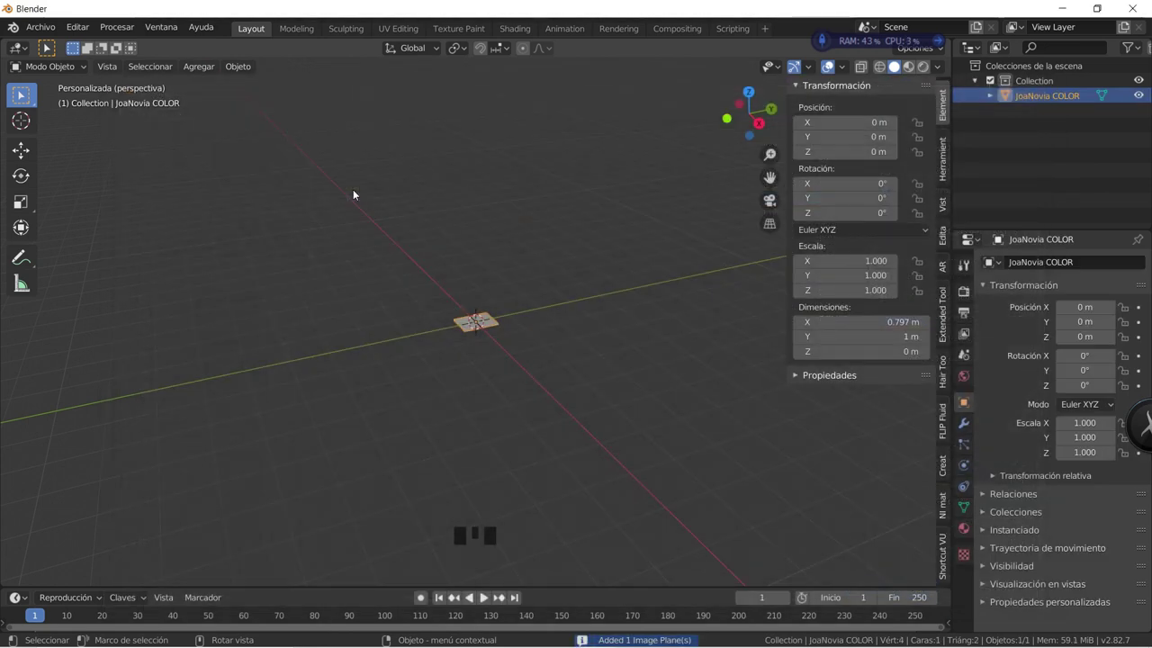
key(KP_Decimal)
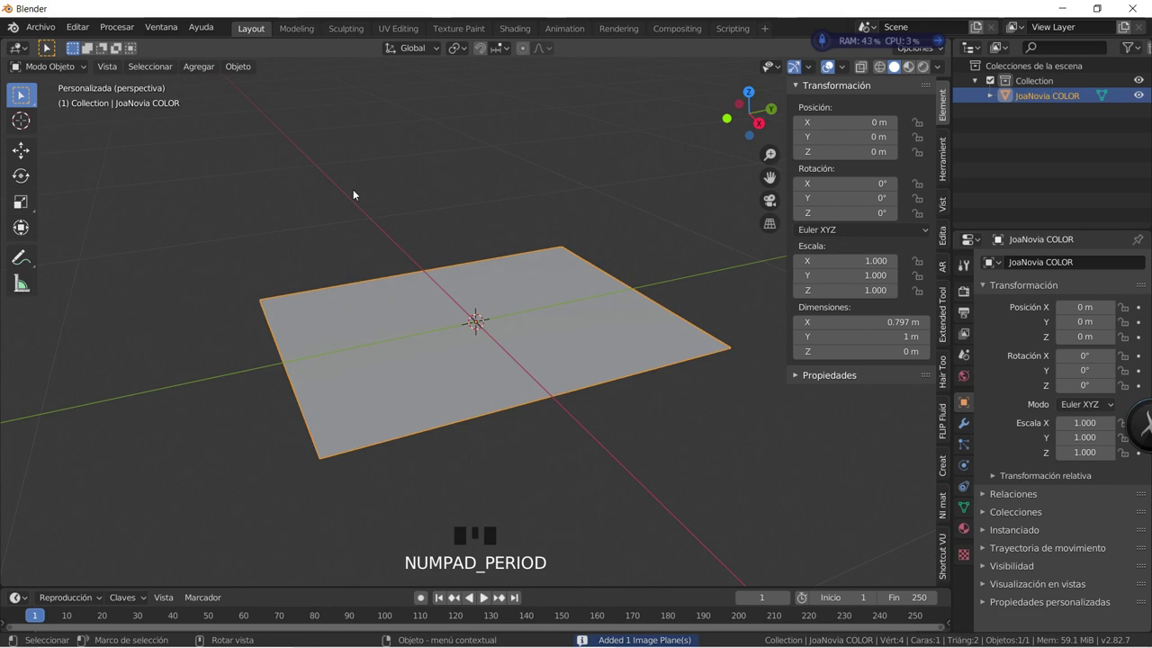
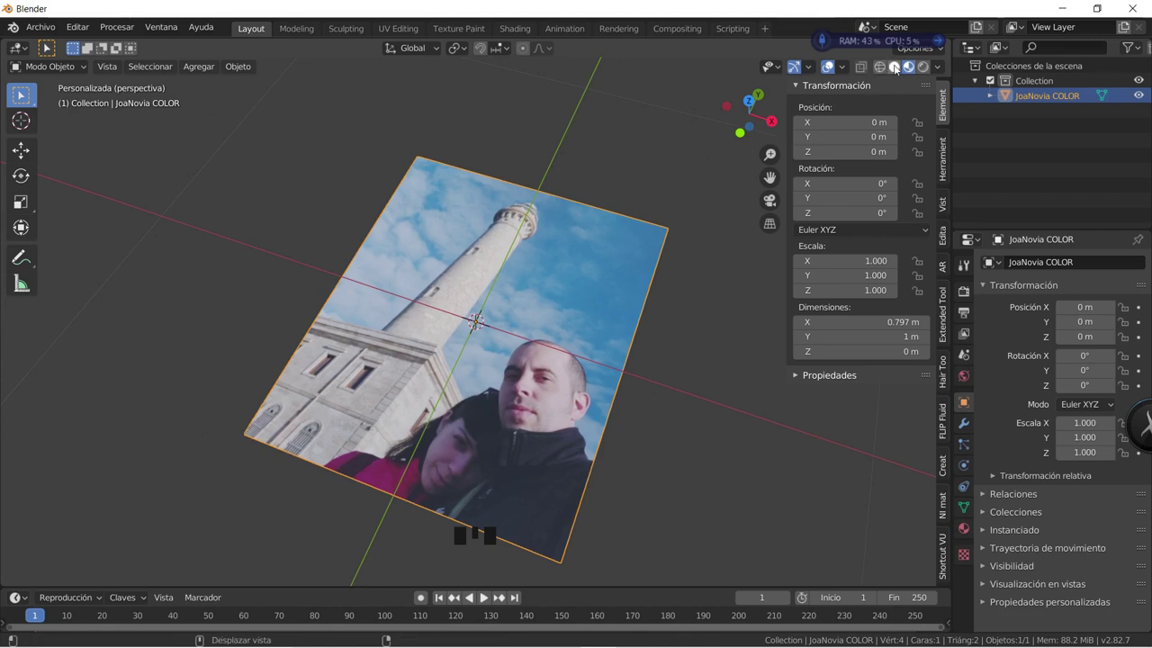
click(903, 66)
scroll(down, 3)
Rotate the plane 90 degrees on X to stand upright and enter Edit Mode.
key(r)
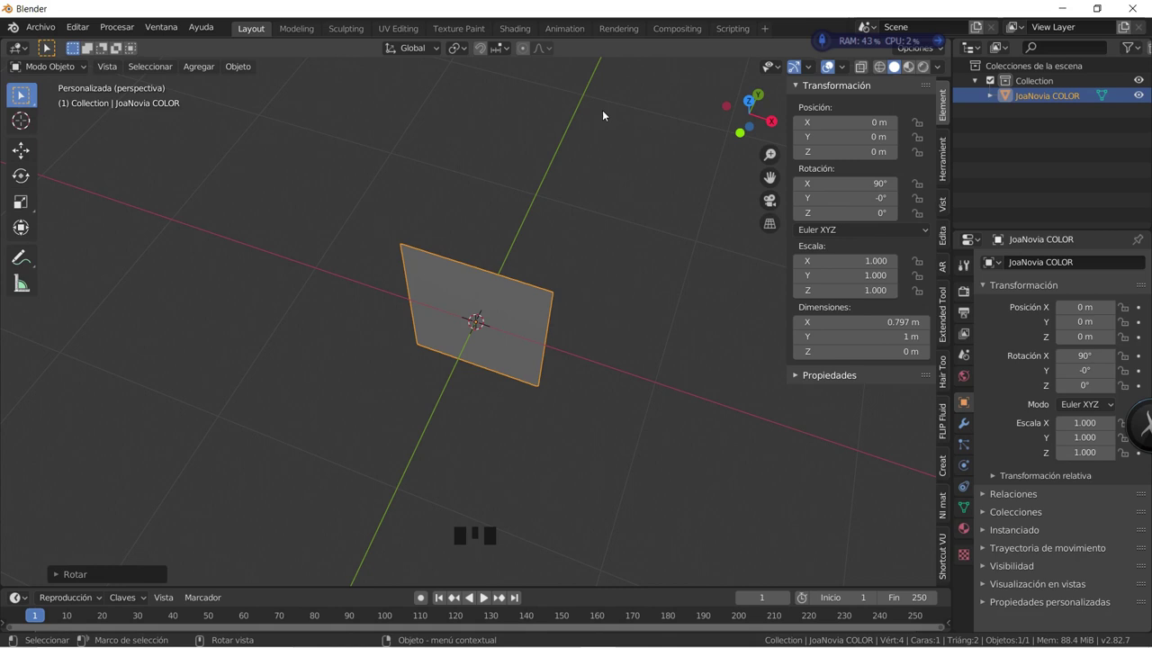
drag(483, 409, 493, 341)
scroll(down, 3)
key(Tab)
scroll(up, 3)
Add two crossing loop cuts and subdivide the plane's faces.
key(ctrl+r)
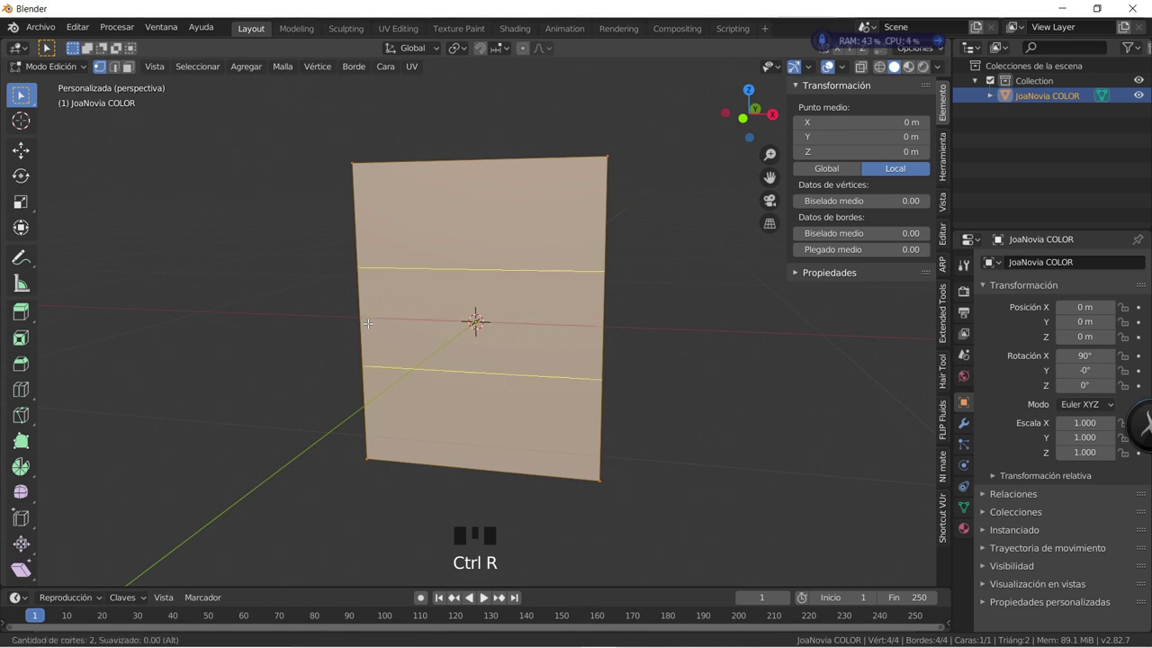
key(ctrl+r)
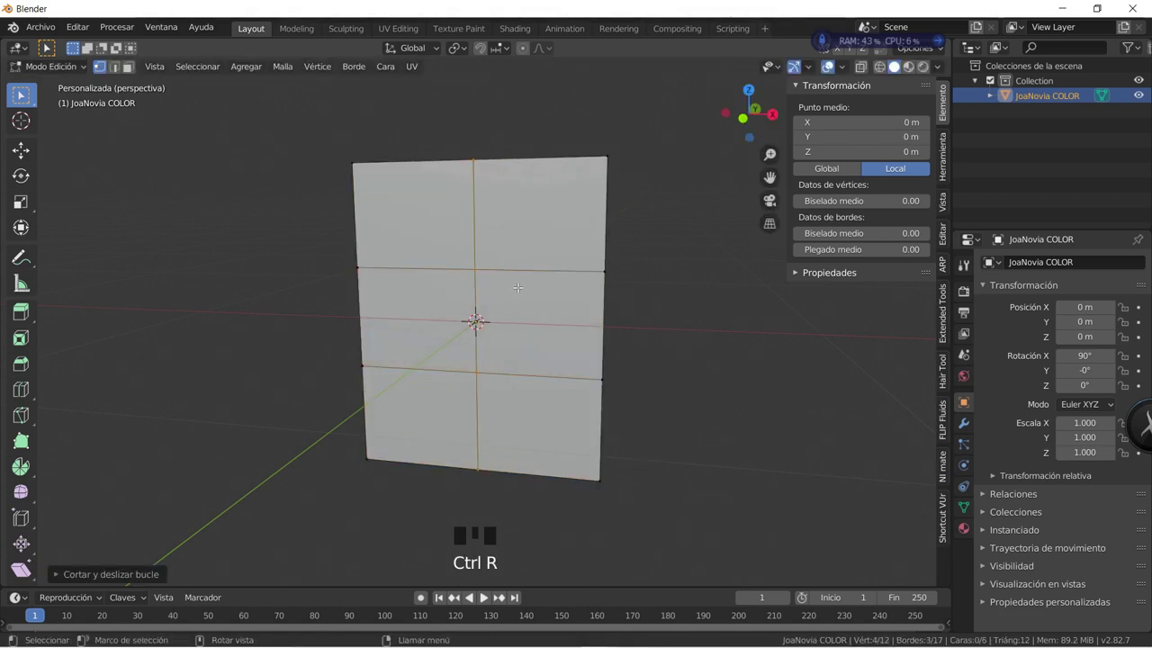
key(a)
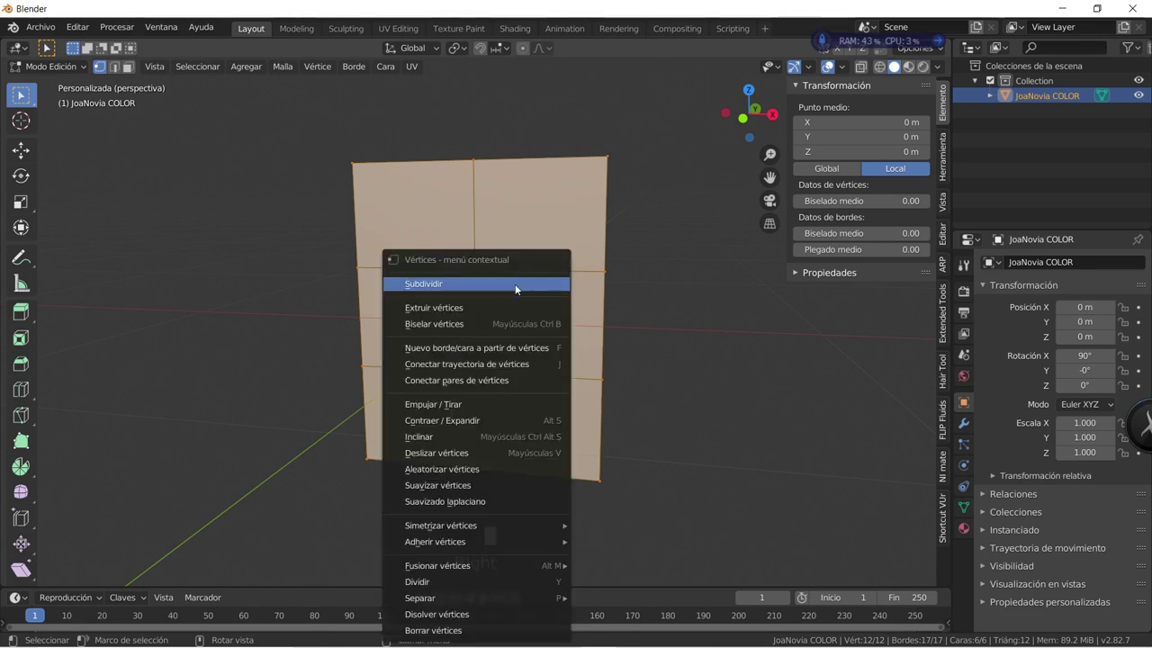
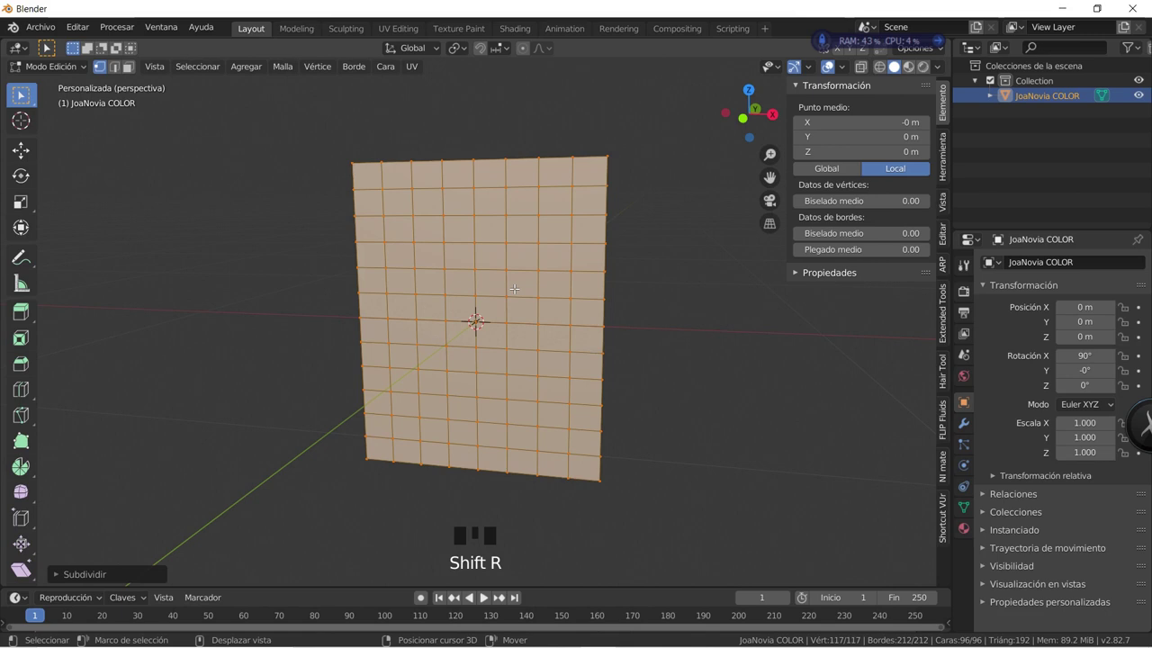
Repeat the subdivision six times to about 394,000 vertices and return to Object Mode.
key(shift+r)
key(shift+r)
key(shift+r)
key(shift+r)
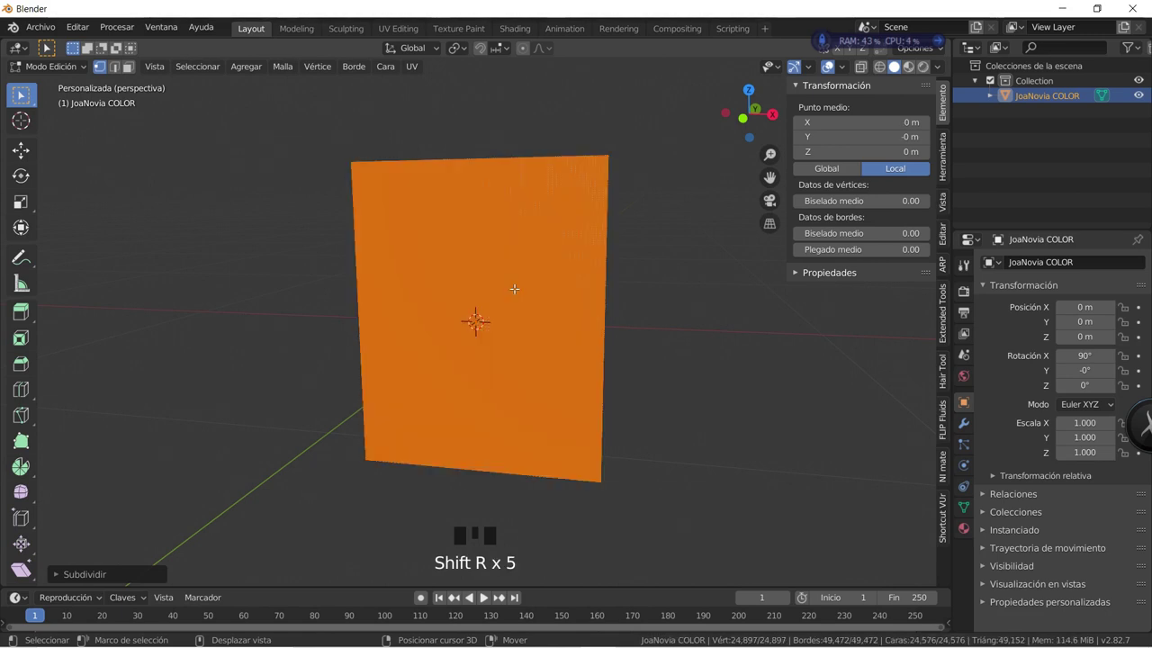
key(shift+r)
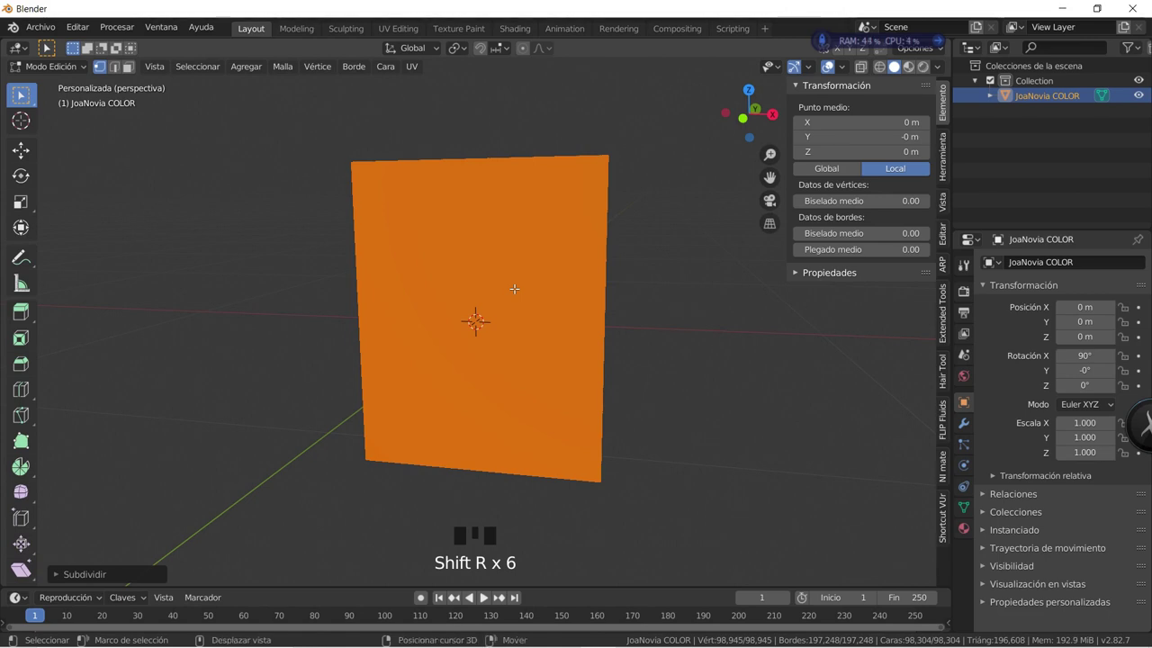
key(shift+r)
scroll(up, 3)
scroll(down, 3)
key(Tab)
scroll(down, 3)
scroll(up, 3)
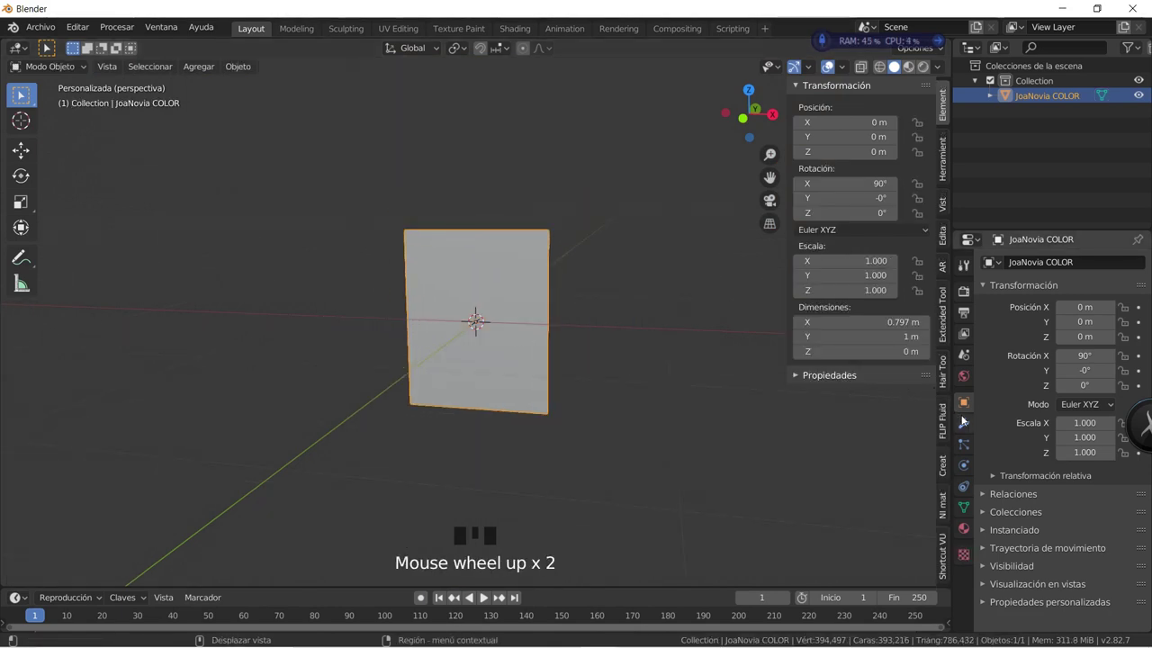
Add a Displace modifier with a new Image texture using the lighthouse photo.
click(970, 423)
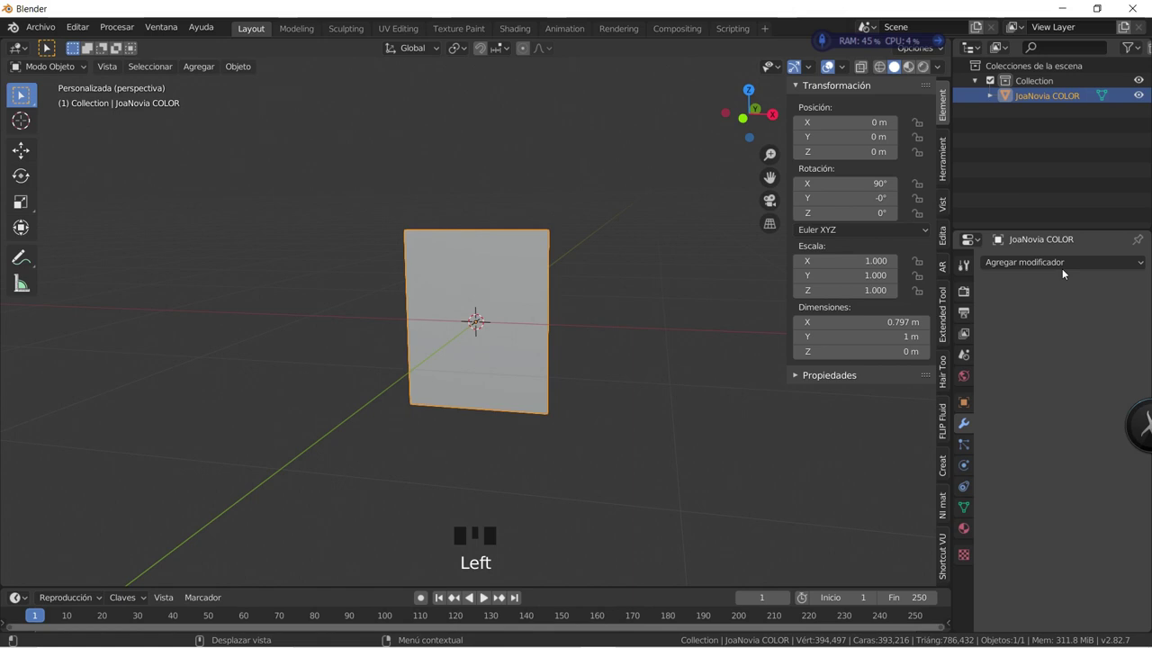
click(1070, 266)
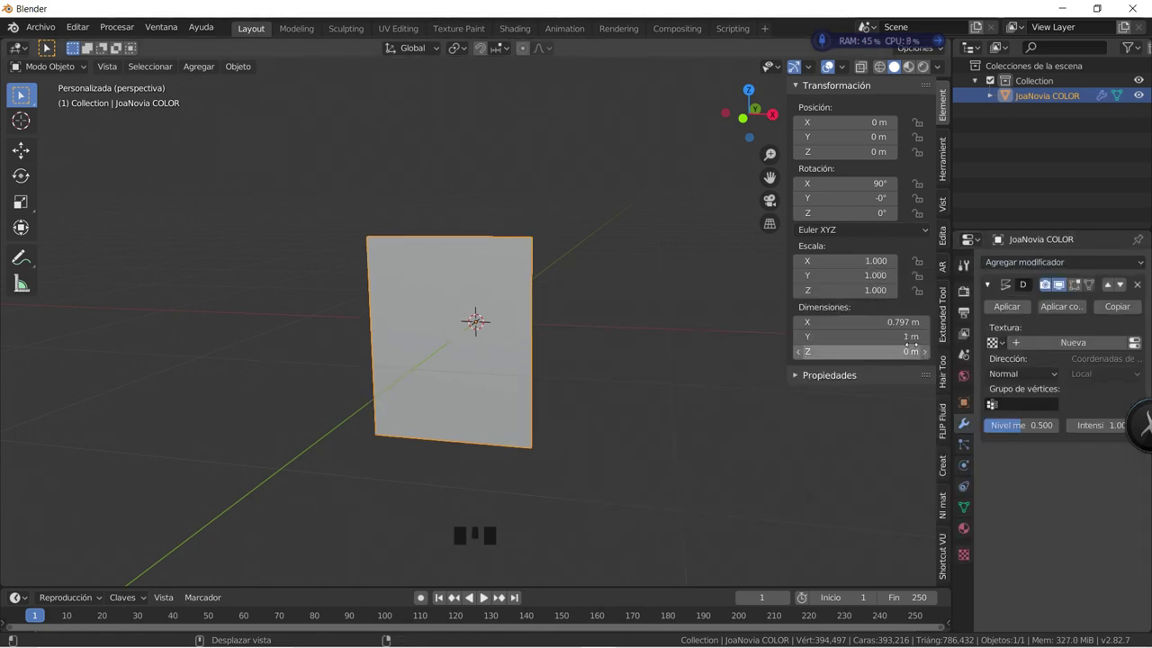
click(1083, 349)
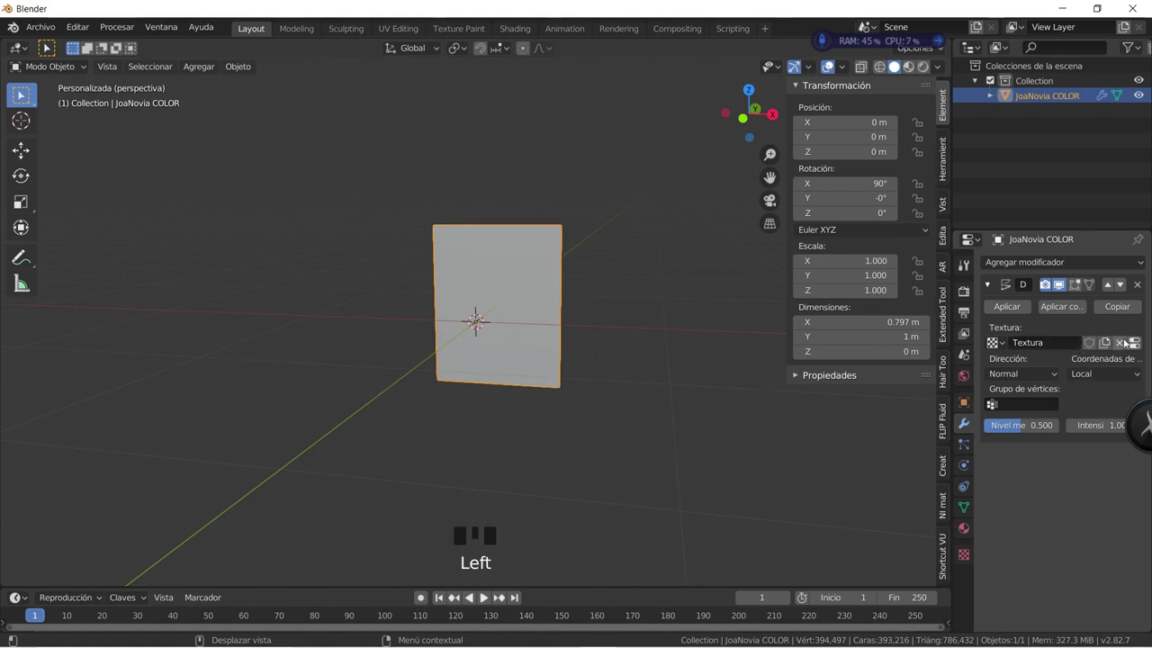
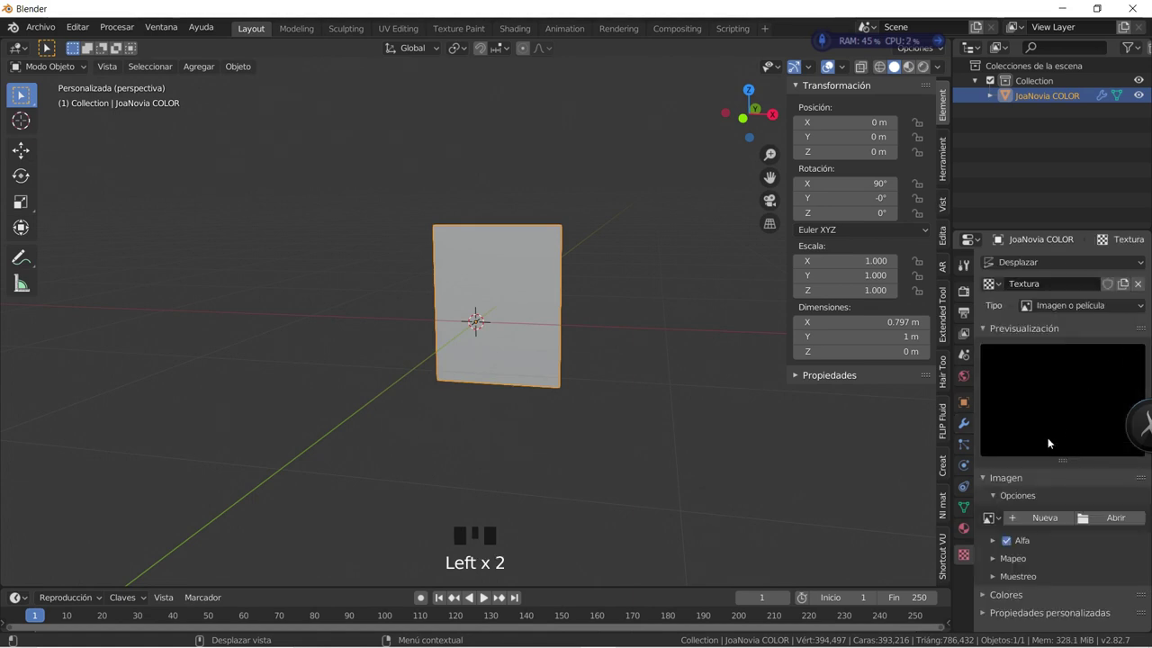
click(1000, 518)
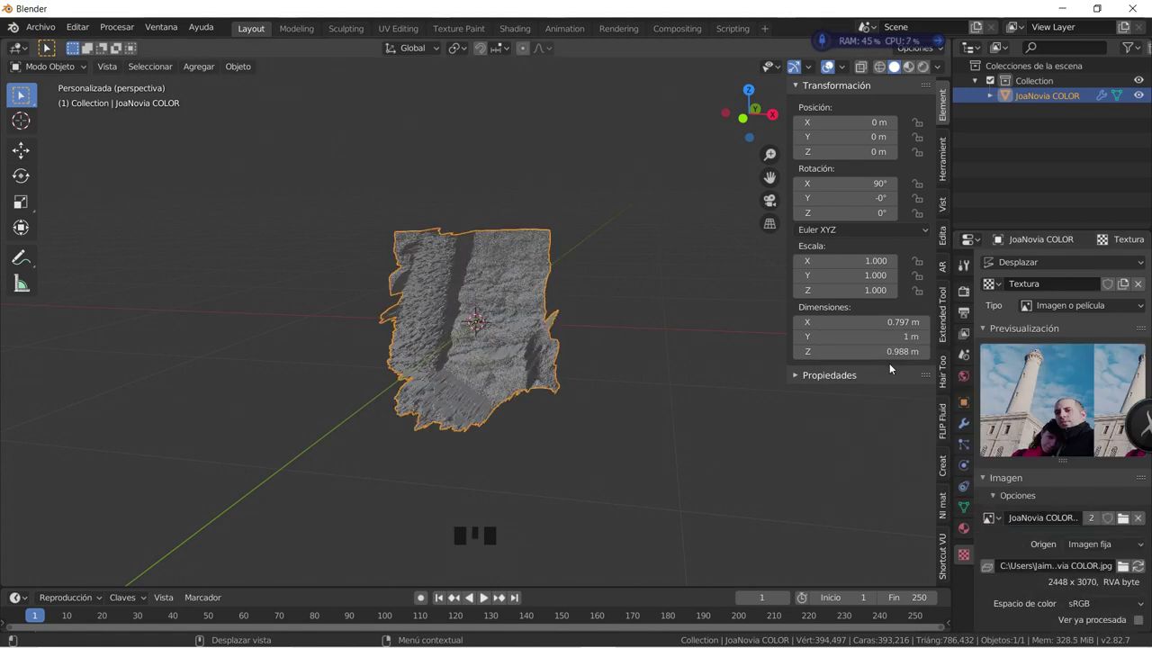
click(973, 423)
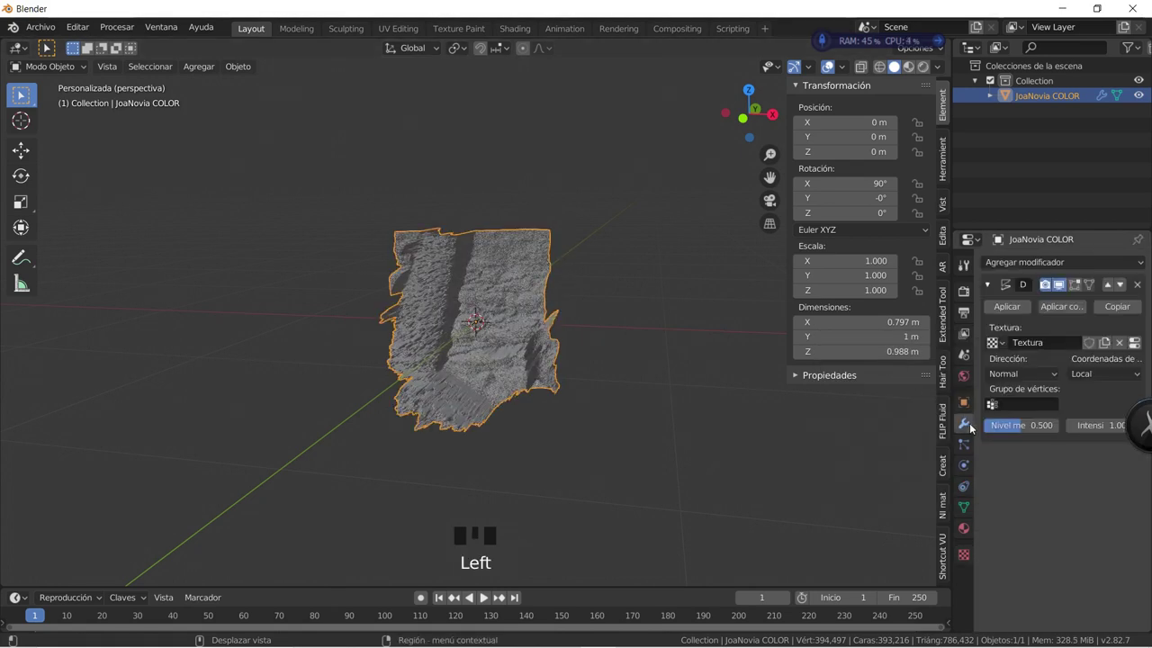
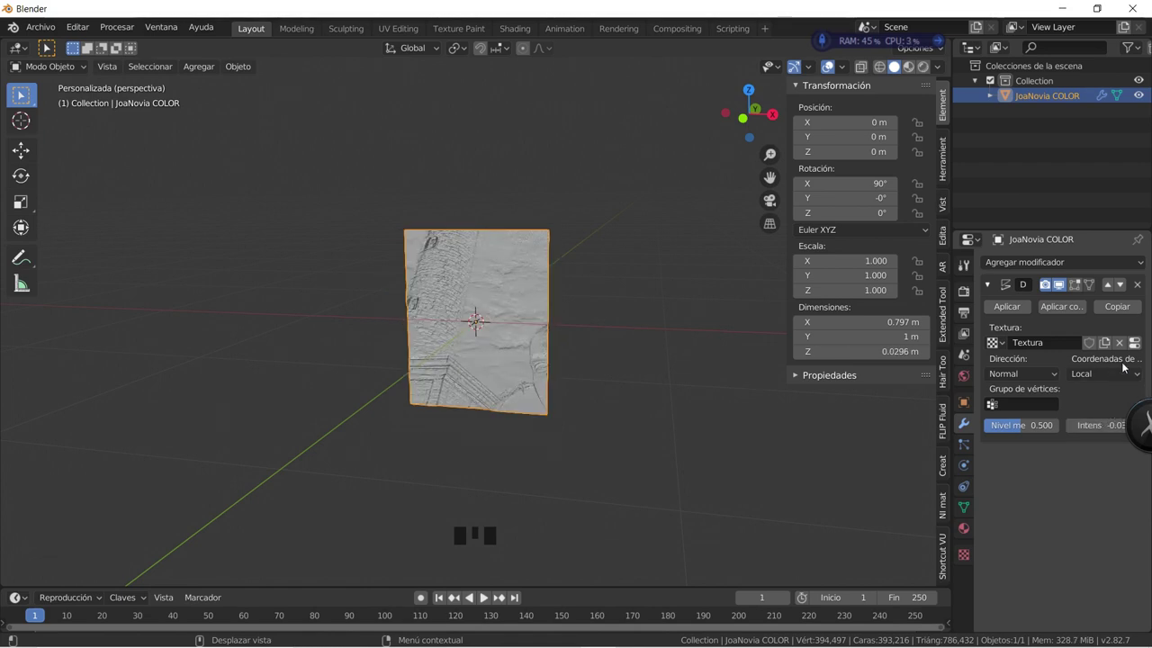
Lower the displacement strength to a shallow relief and inspect it from above.
click(1127, 376)
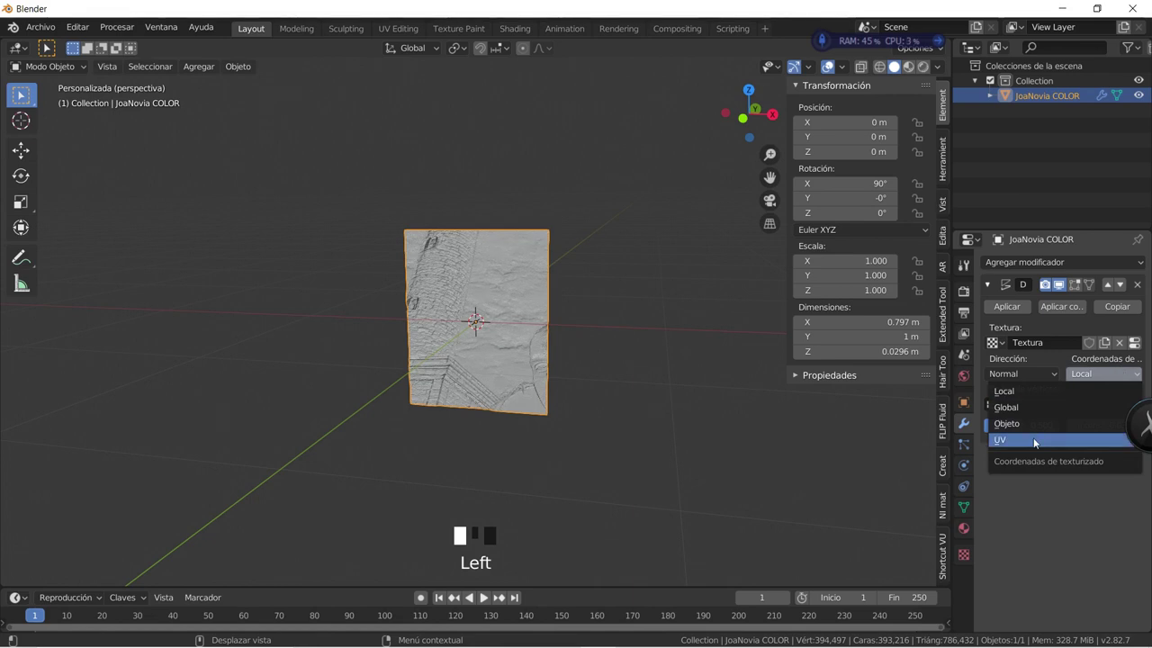
drag(420, 240, 428, 331)
key(KP_7)
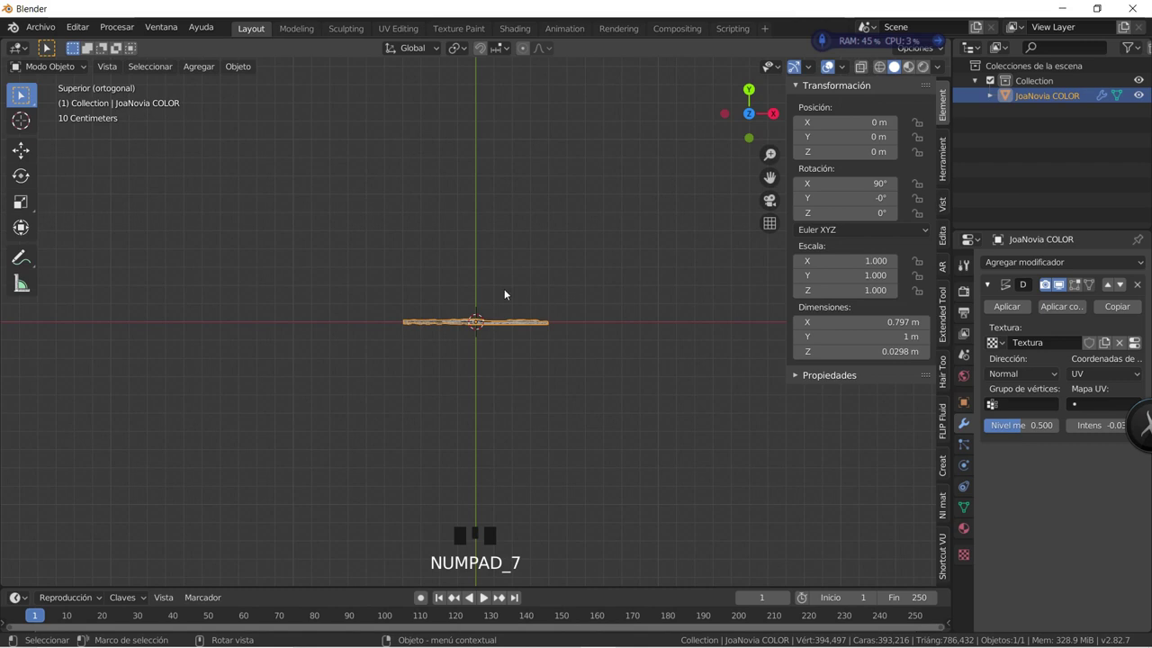
scroll(up, 3)
scroll(up, 3)
scroll(up, 3)
click(1039, 429)
scroll(down, 3)
Inspect the relief surface up close and add a Smooth modifier after the displacement.
drag(704, 476, 611, 400)
scroll(up, 3)
drag(612, 400, 473, 404)
scroll(up, 3)
drag(485, 411, 989, 286)
click(989, 285)
click(1018, 264)
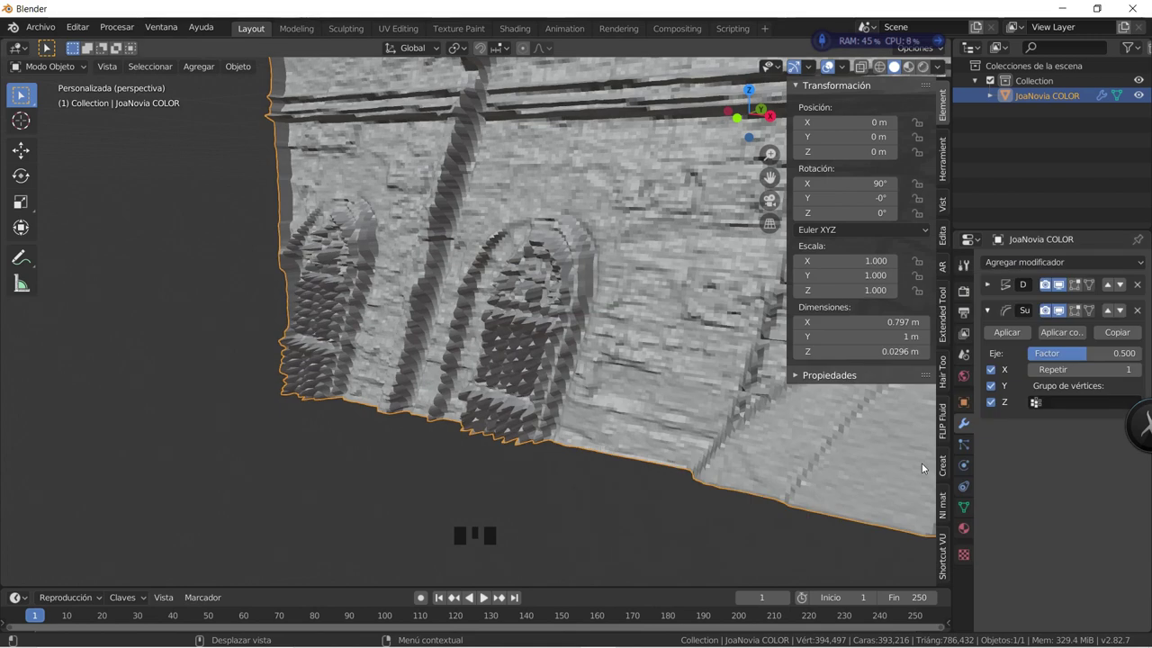
Raise the Smooth factor to 1.0, show Object Data Properties and frame the whole plaque.
click(1097, 358)
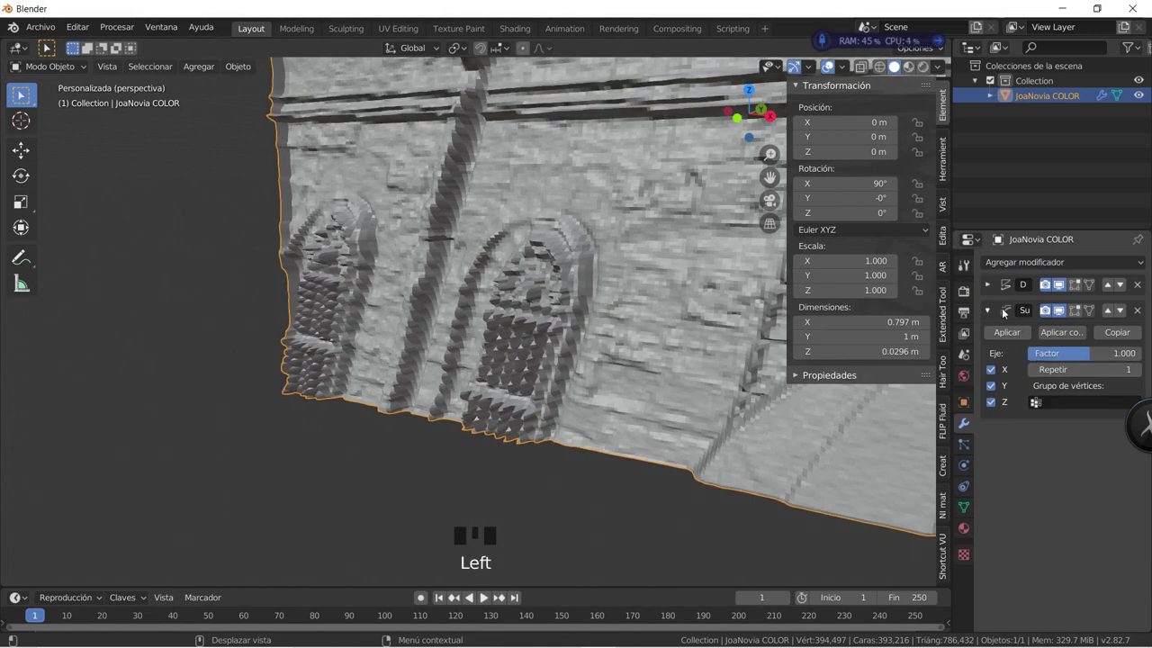
click(992, 314)
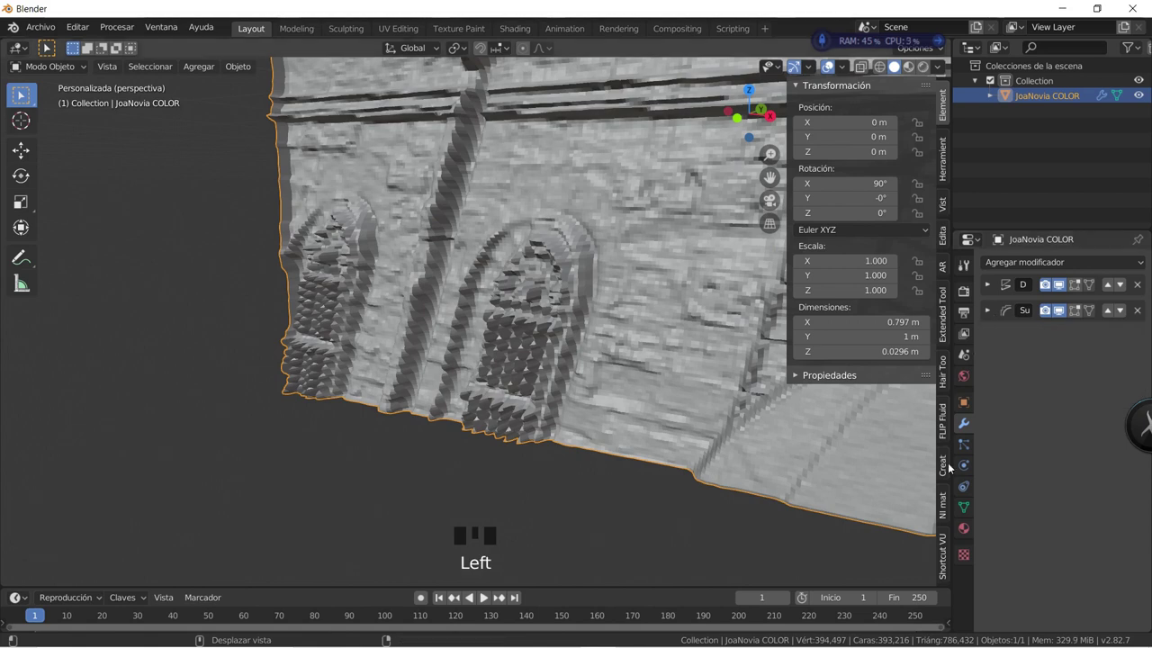
click(963, 503)
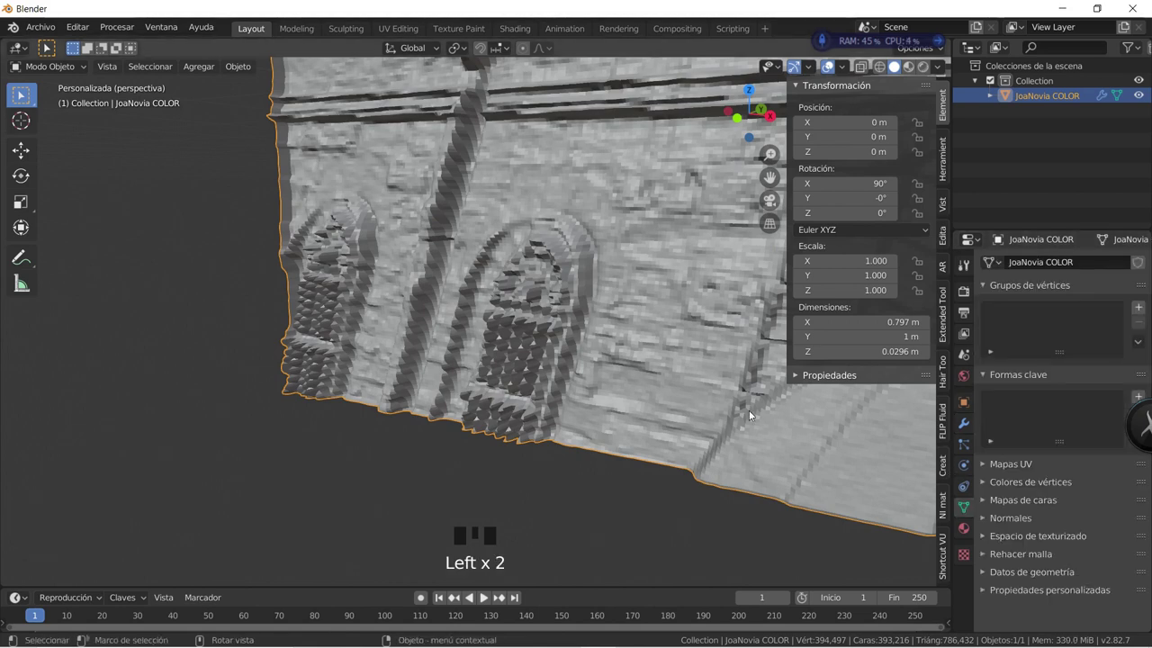
key(KP_Decimal)
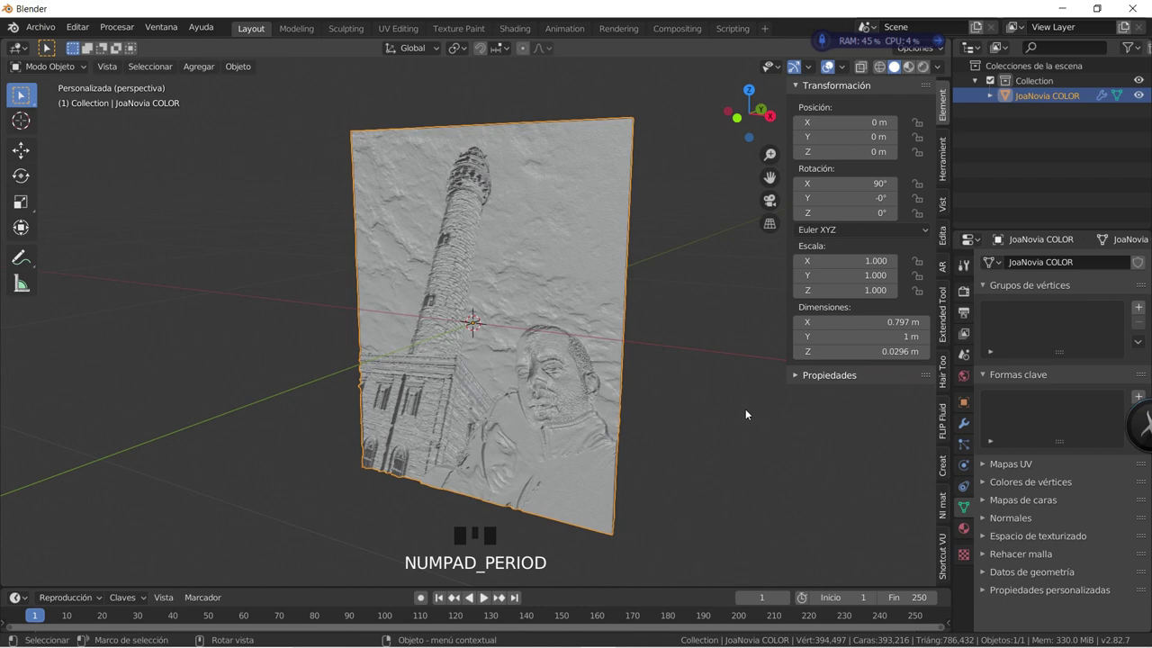
Enter Edit Mode, extrude the plaque border and create a vertex group named Grupo.
key(Tab)
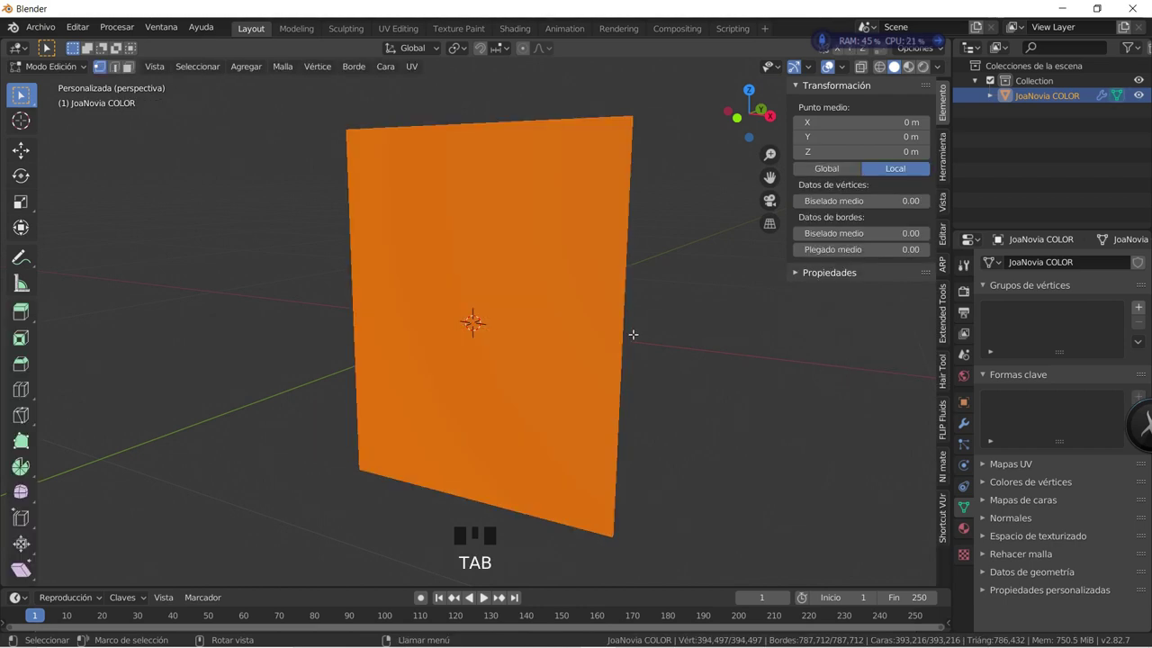
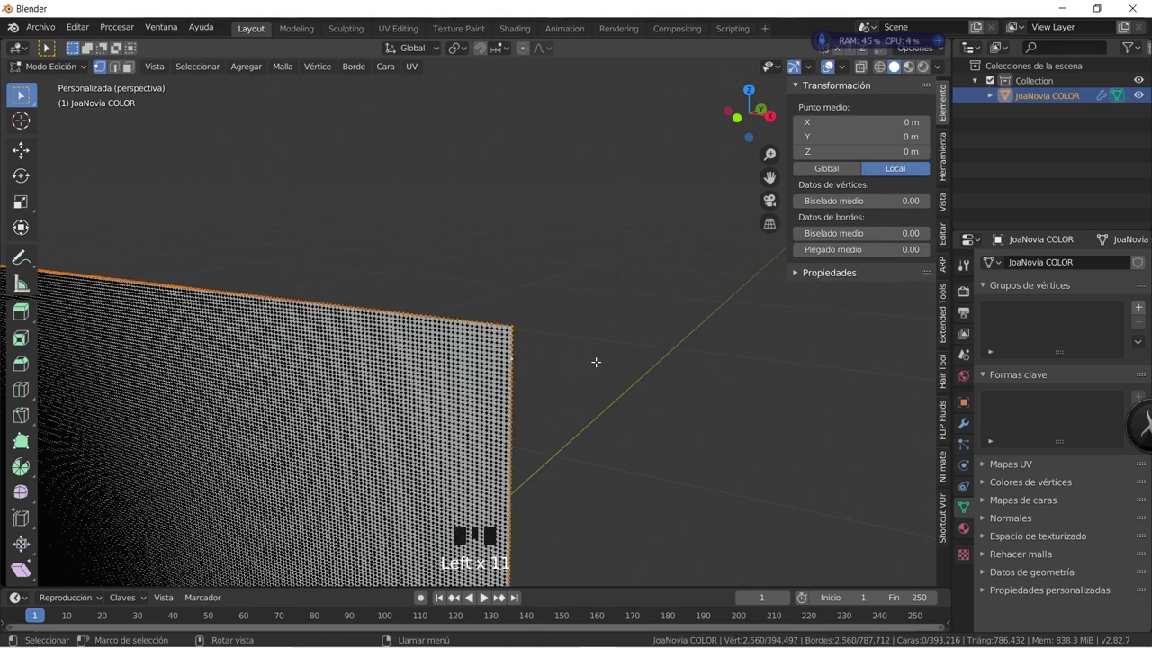
scroll(down, 3)
scroll(up, 3)
scroll(up, 3)
key(e)
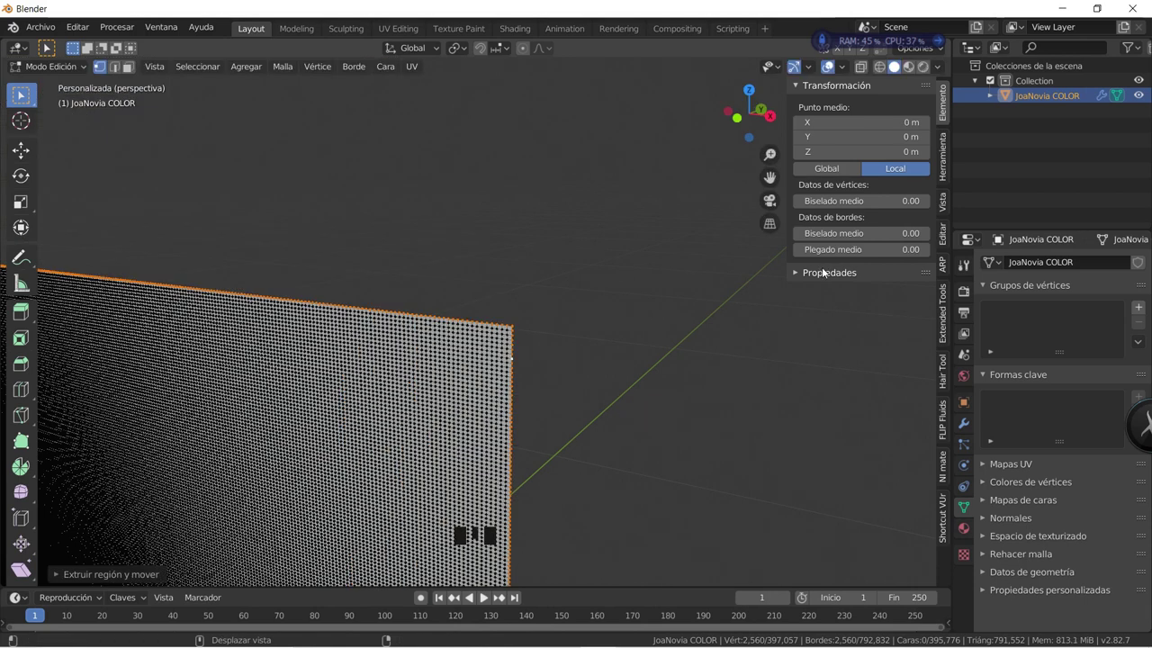
scroll(down, 3)
scroll(up, 3)
click(1142, 316)
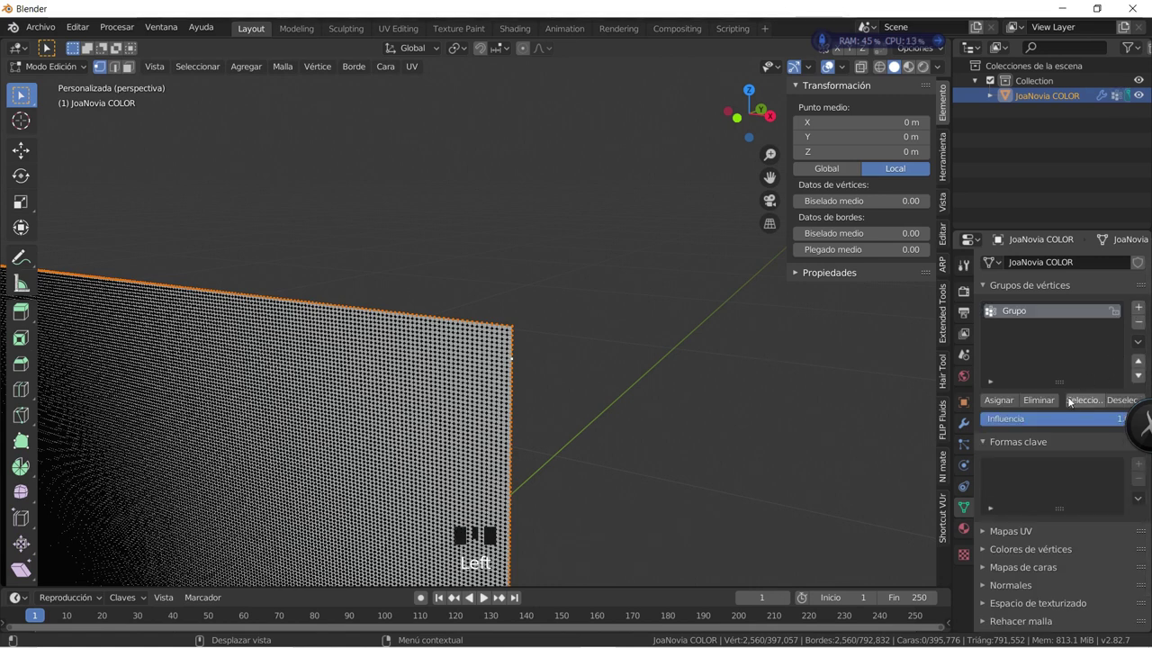
click(1057, 399)
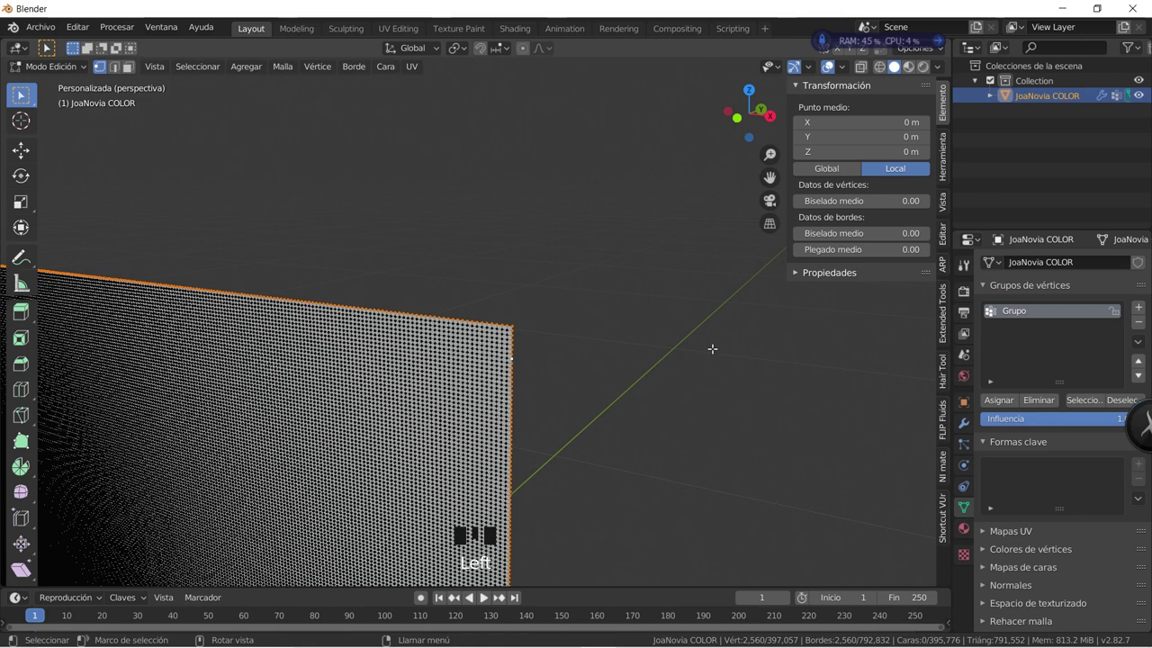
Invert the selection and back so only the outer border vertices remain selected.
key(ctrl+i)
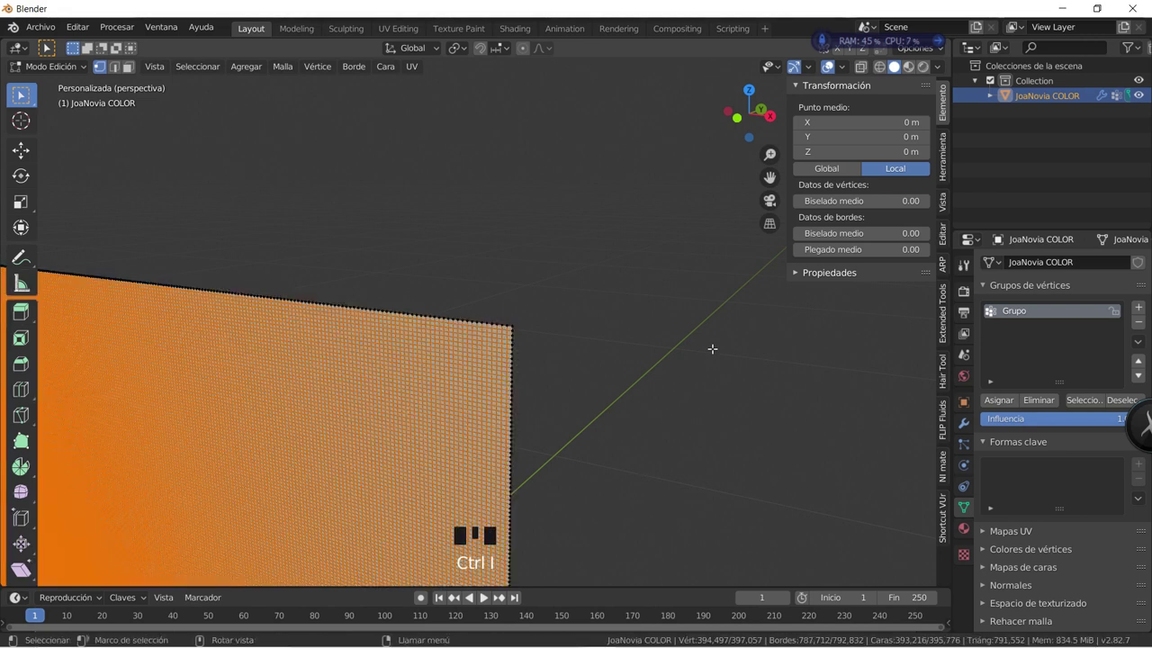
click(997, 406)
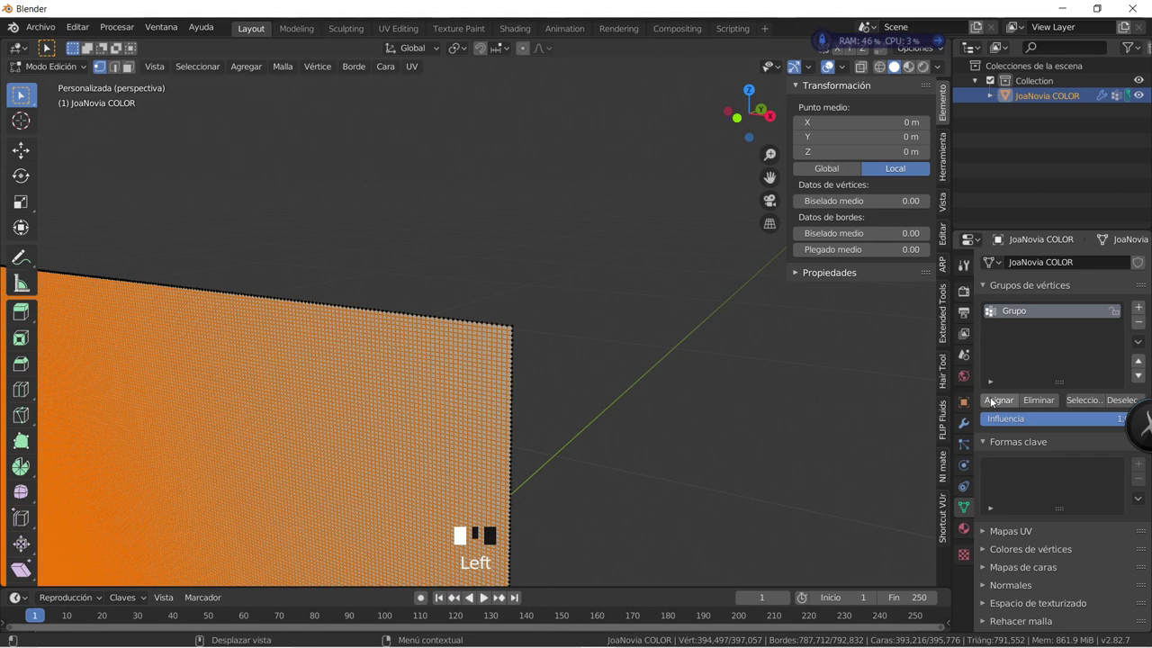
scroll(down, 3)
scroll(up, 3)
scroll(down, 3)
key(ctrl+i)
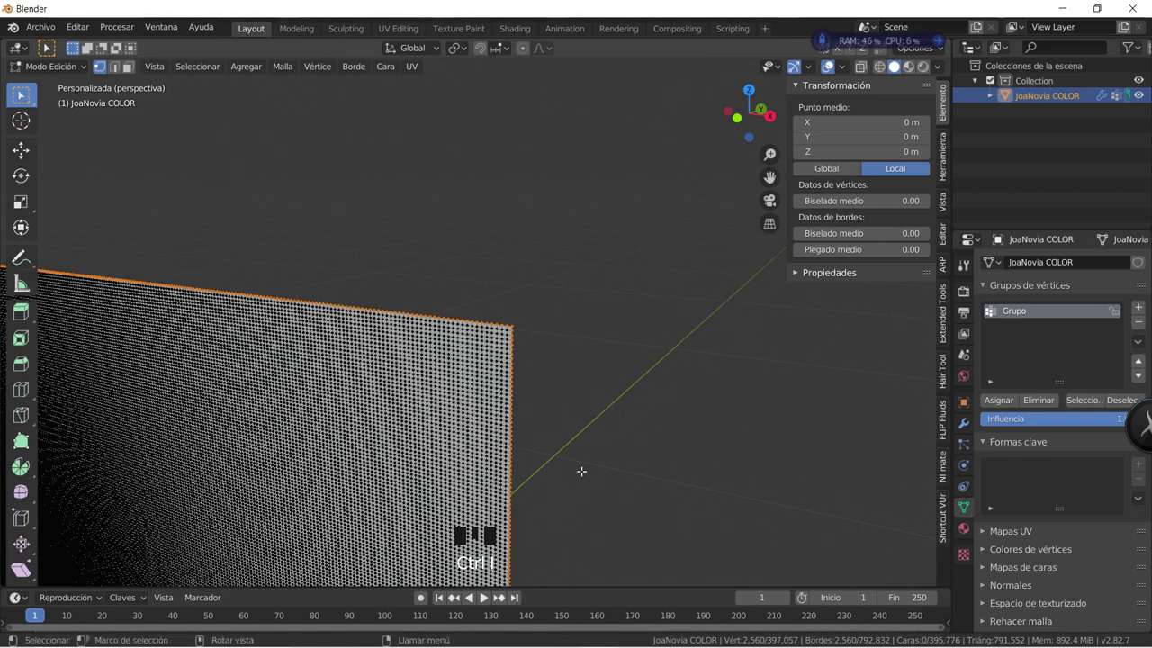
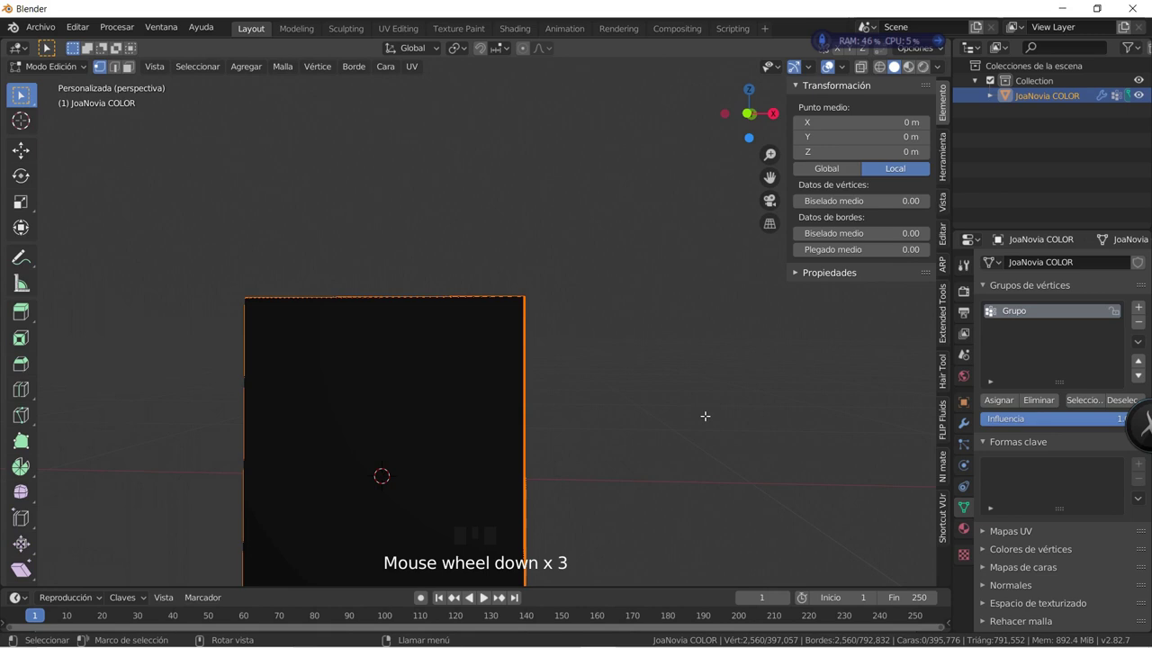
From front view, extrude the border vertices outward into a narrow frame rim.
scroll(down, 3)
key(KP_1)
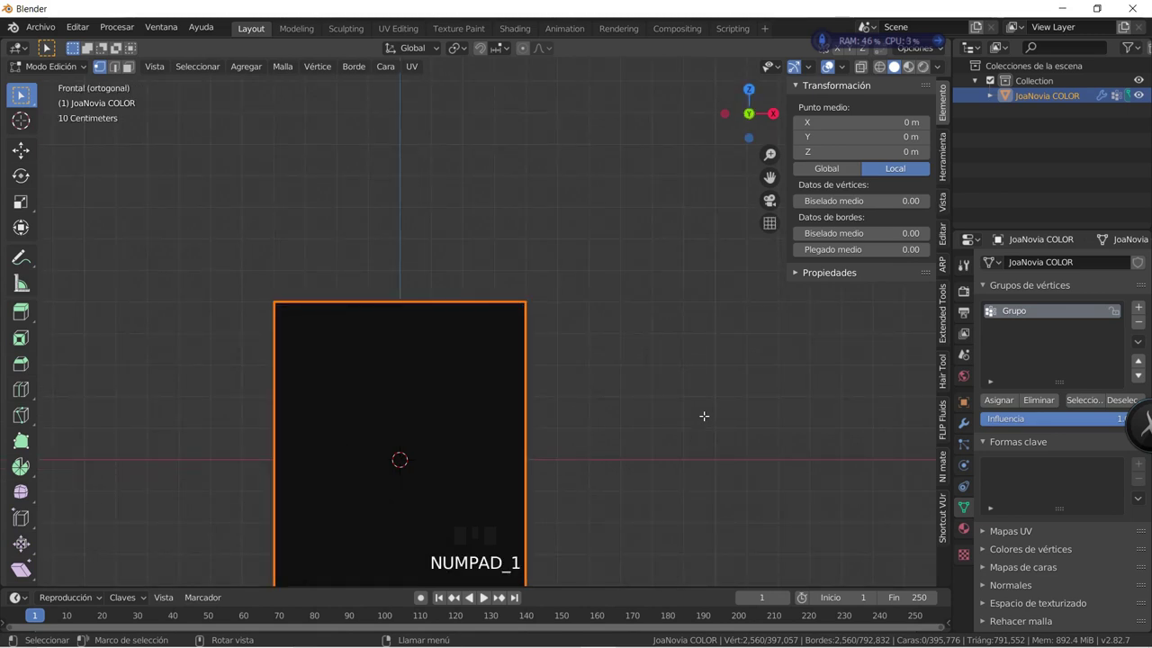
key(e)
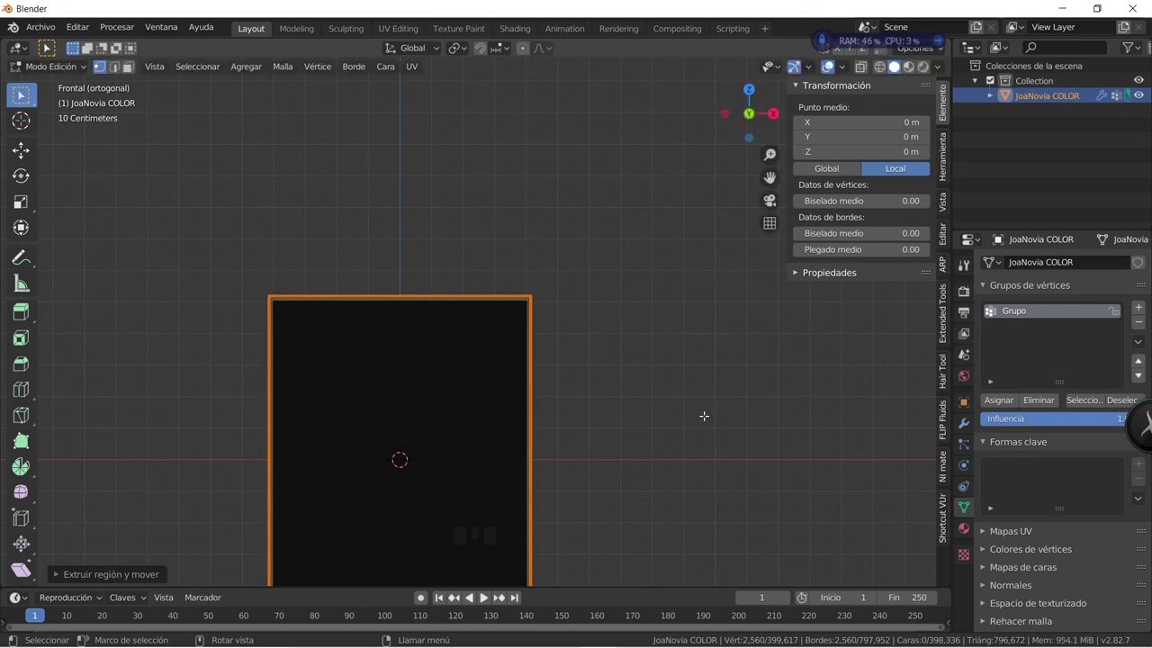
scroll(up, 3)
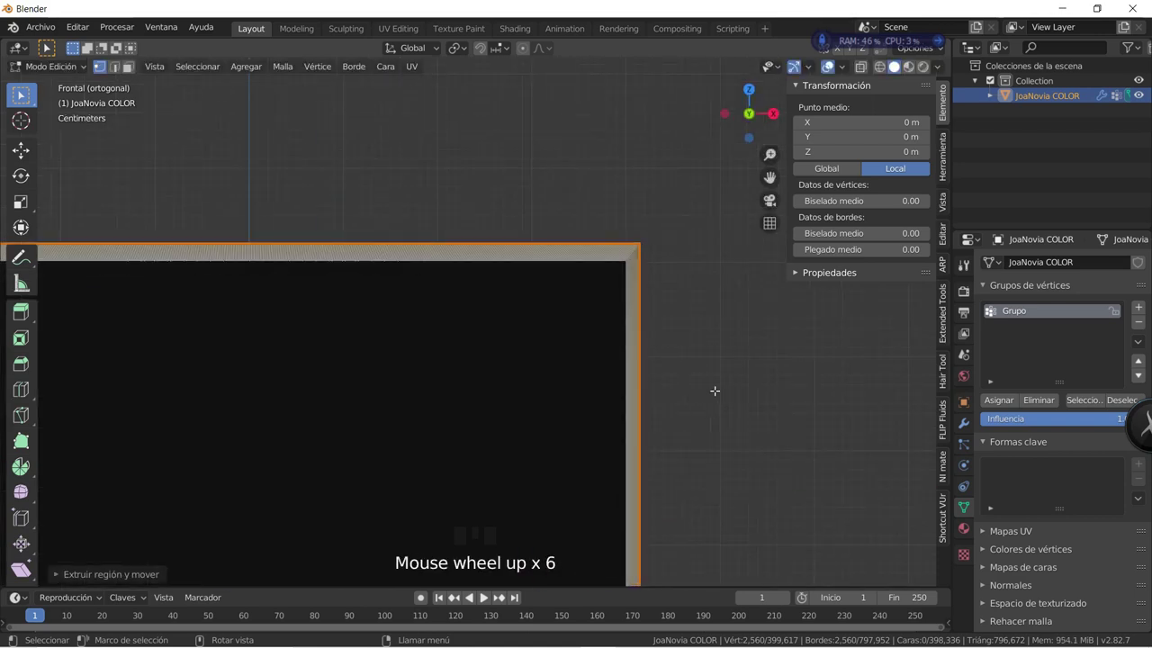
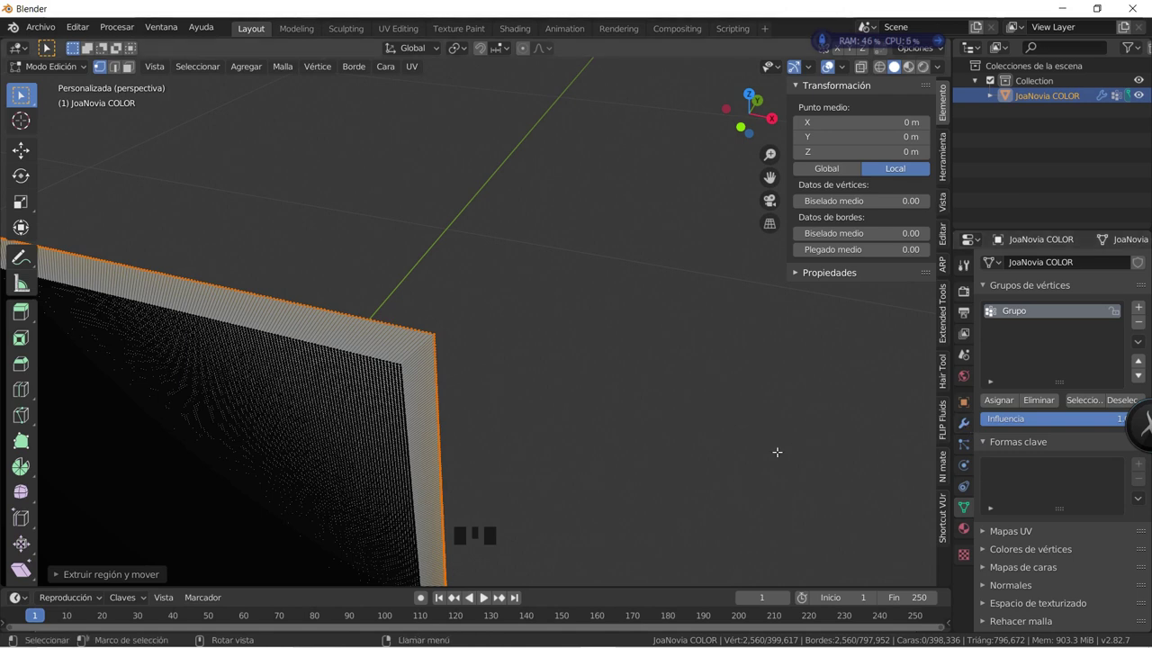
Return to Object Mode and review the modifier settings of the framed 0.829 × 1.04 m plaque.
key(Tab)
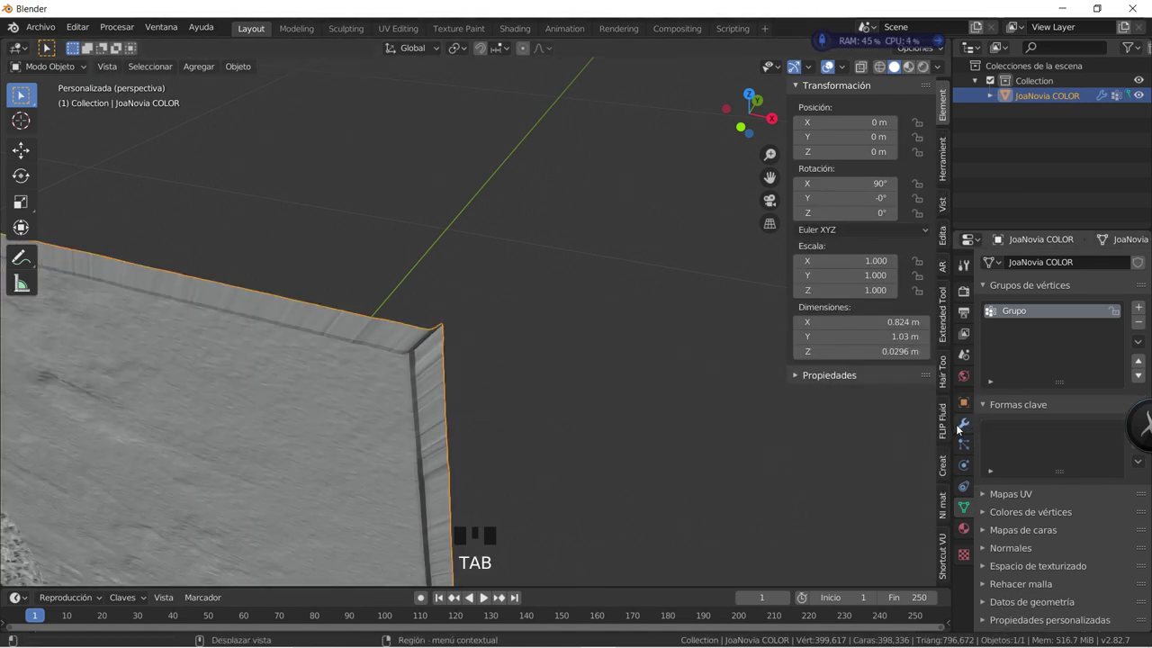
click(963, 425)
scroll(down, 3)
drag(443, 495, 996, 313)
click(996, 313)
click(993, 290)
click(1036, 409)
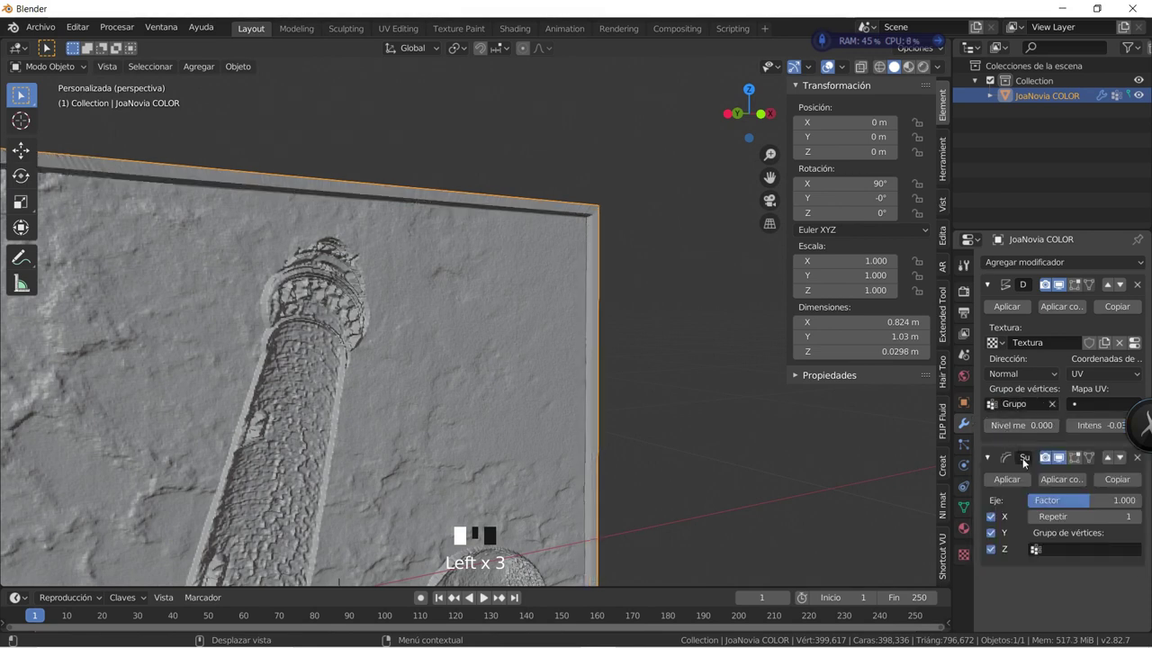
click(1048, 548)
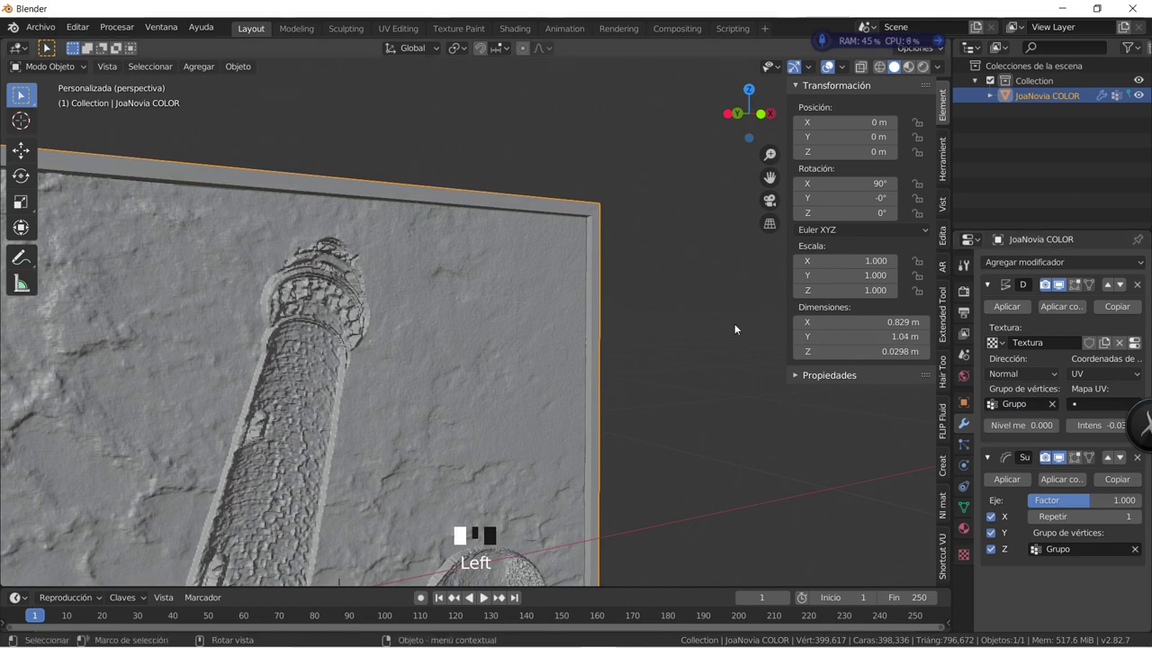
Orbit and zoom to examine the framed relief surface closely.
drag(669, 329, 628, 366)
drag(516, 479, 524, 140)
scroll(up, 3)
drag(496, 286, 439, 281)
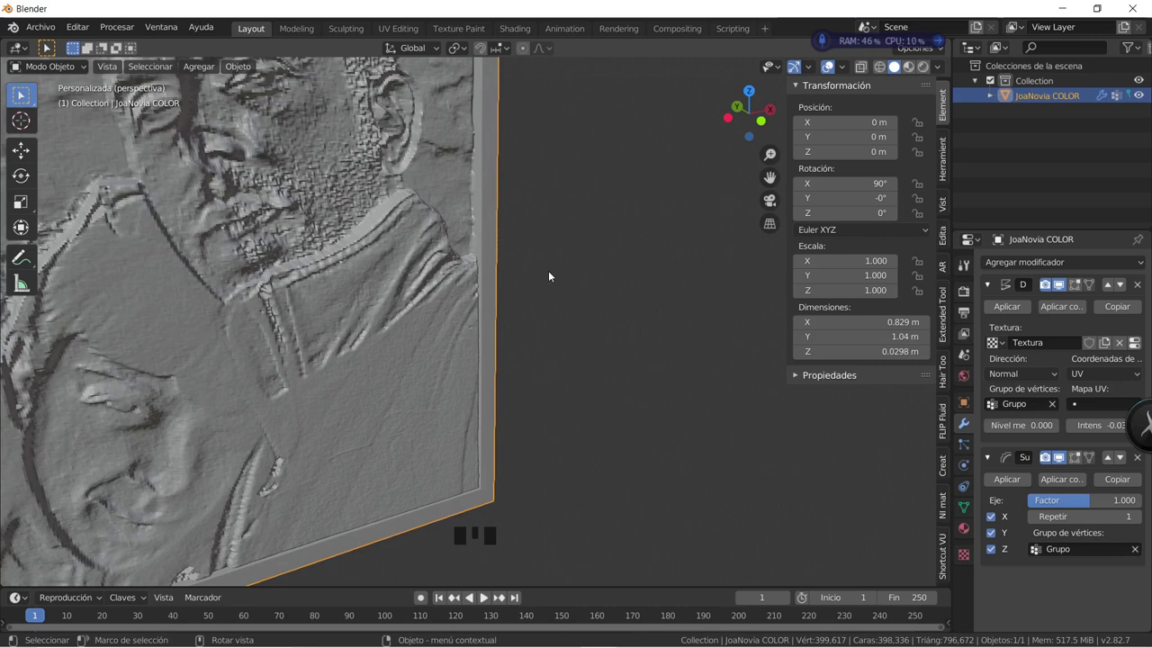
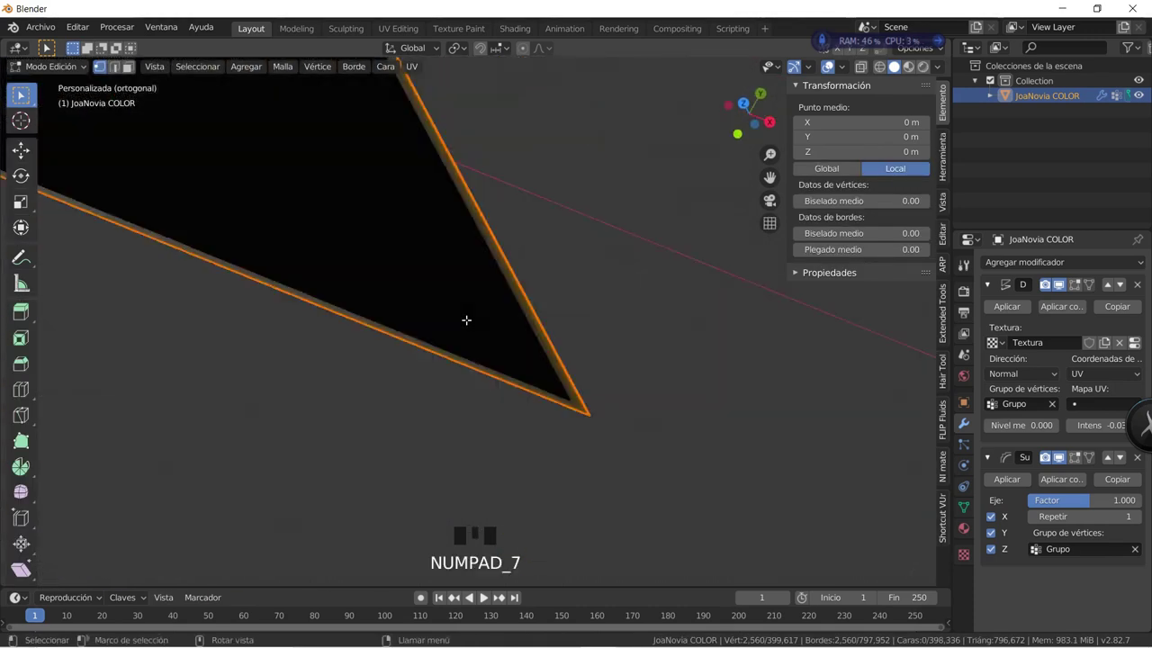
From top view, extrude the frame border backward behind the relief.
key(KP_Decimal)
scroll(up, 3)
click(1087, 293)
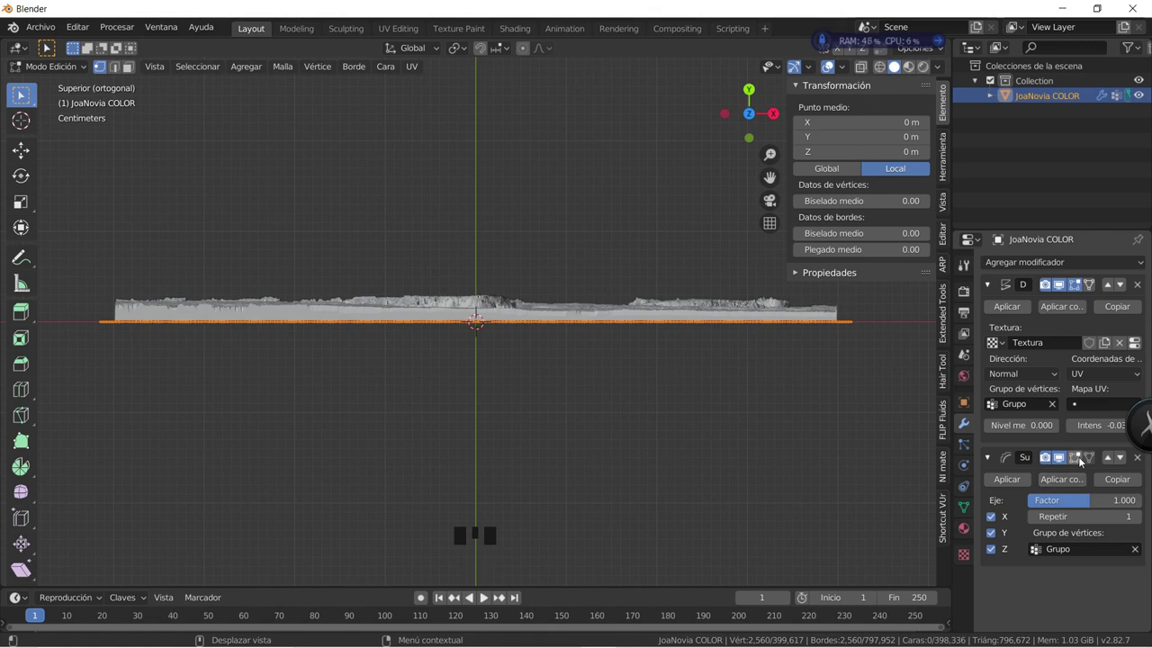
click(1086, 466)
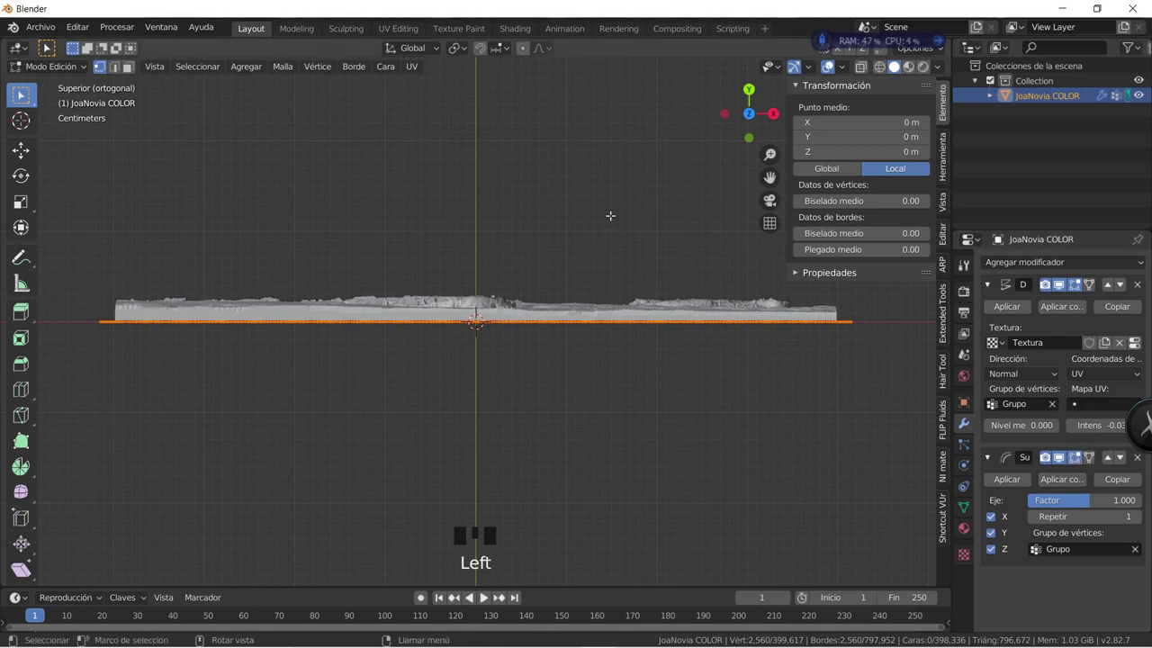
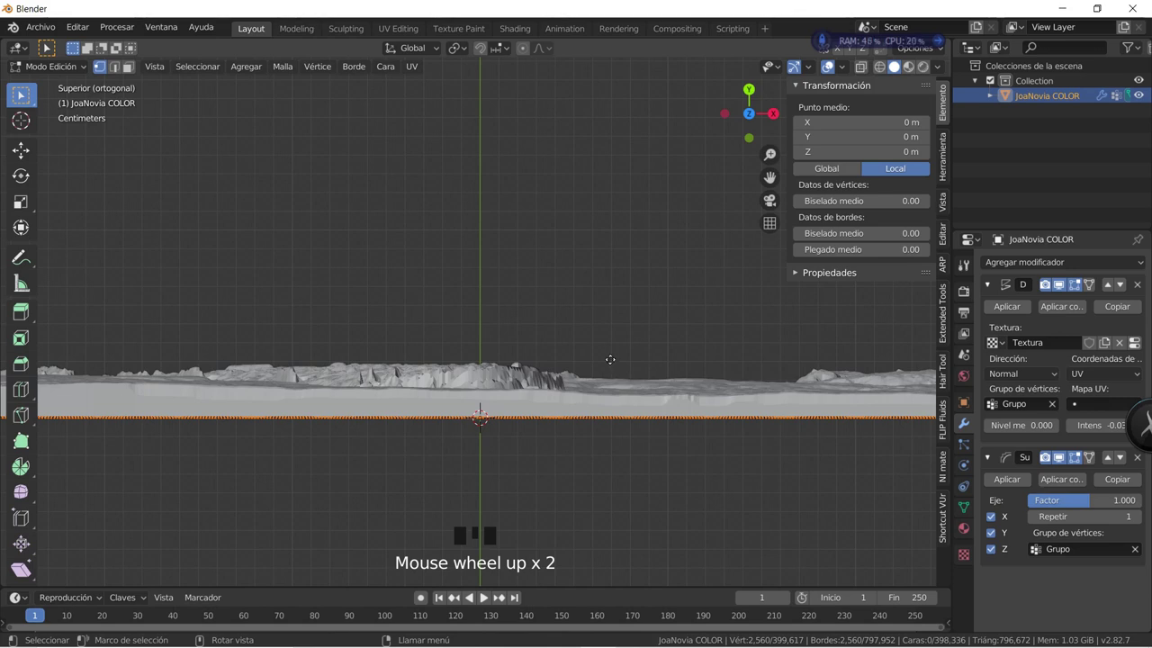
key(e)
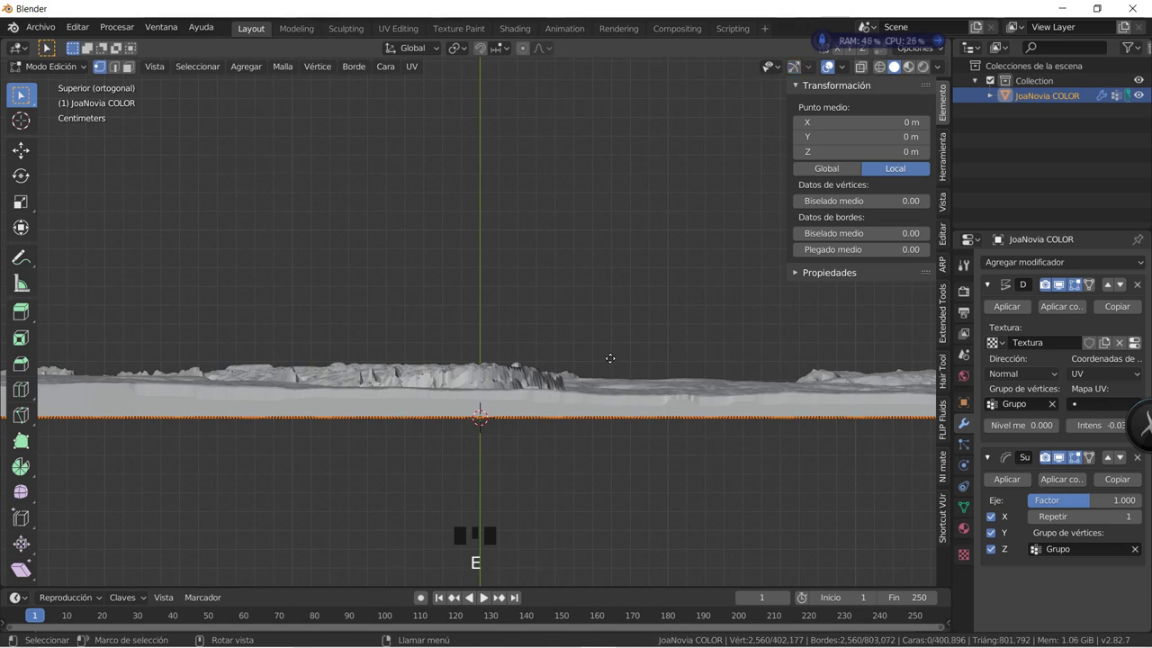
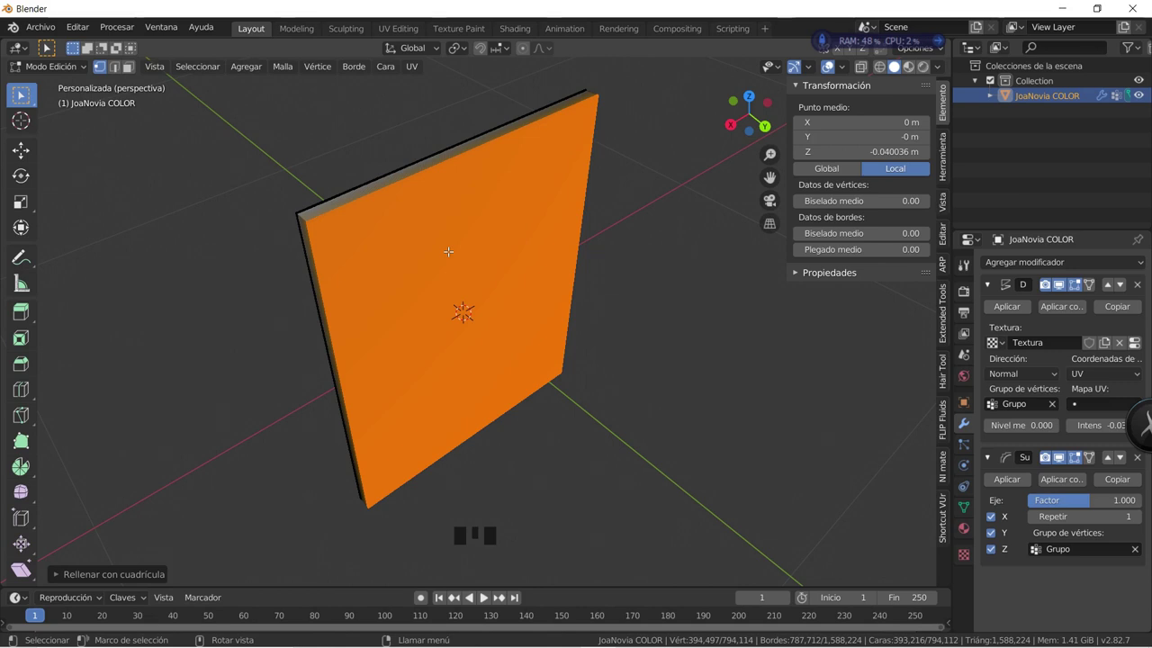
Return to Object Mode and add a second modifier below Displace on the closed plaque.
key(Tab)
drag(402, 280, 582, 217)
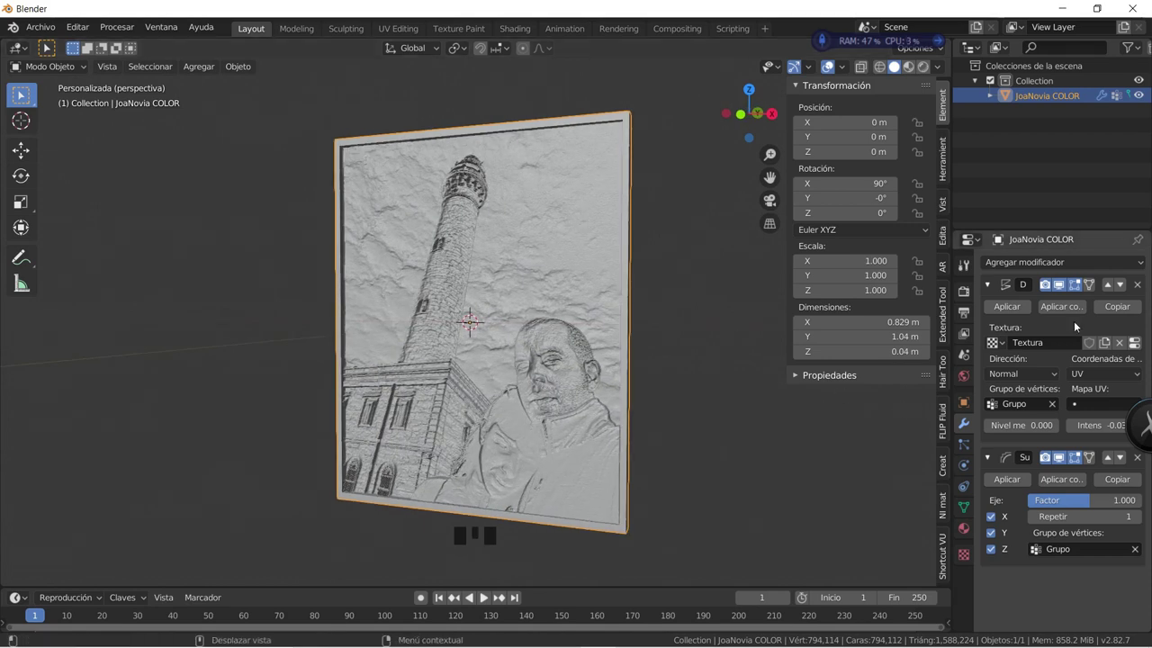
drag(996, 290, 1019, 262)
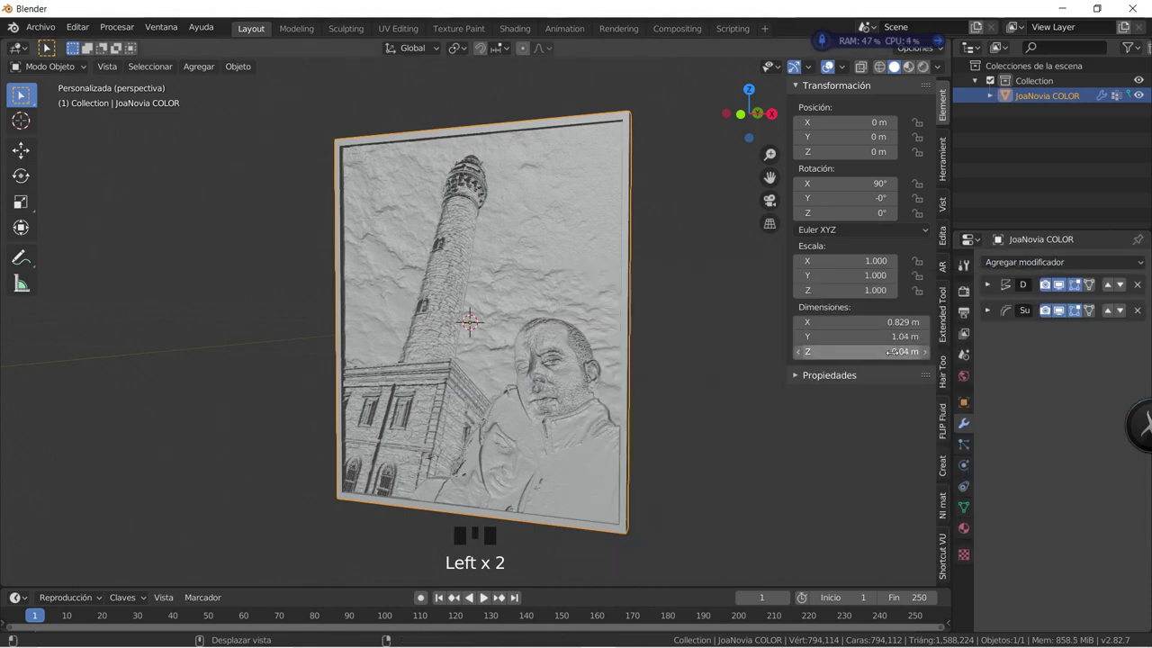
Set scene length units to millimetres and scale the plaque to 0.962 so it stands 1000 mm tall.
click(974, 359)
click(1021, 346)
click(1078, 430)
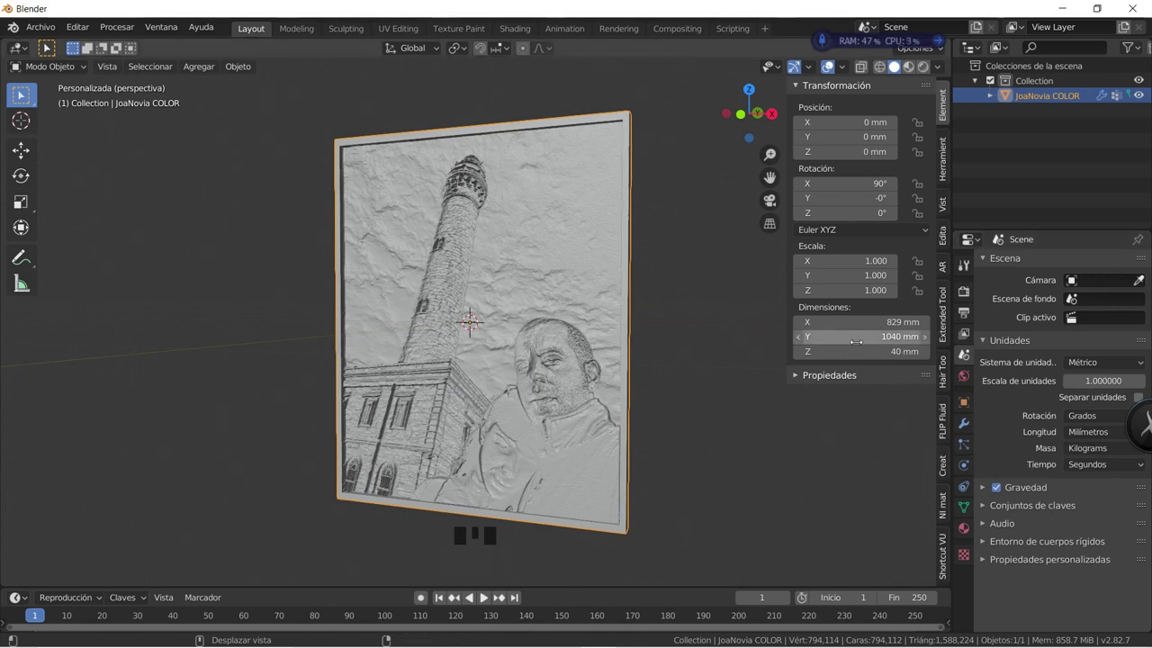
key(s)
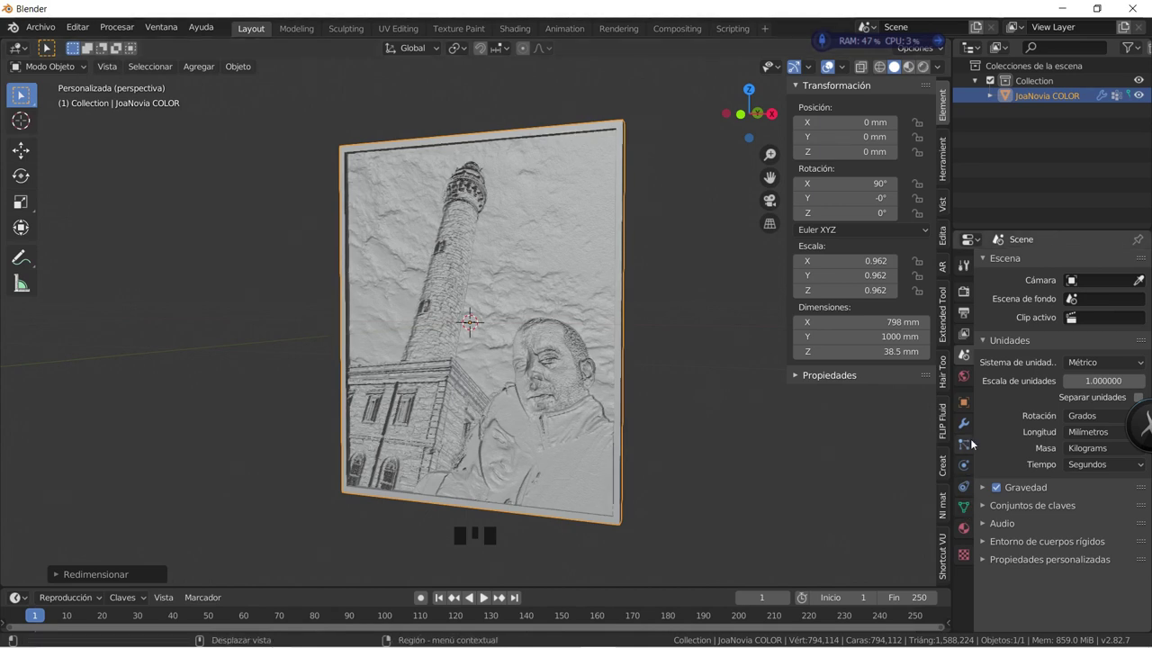
click(970, 423)
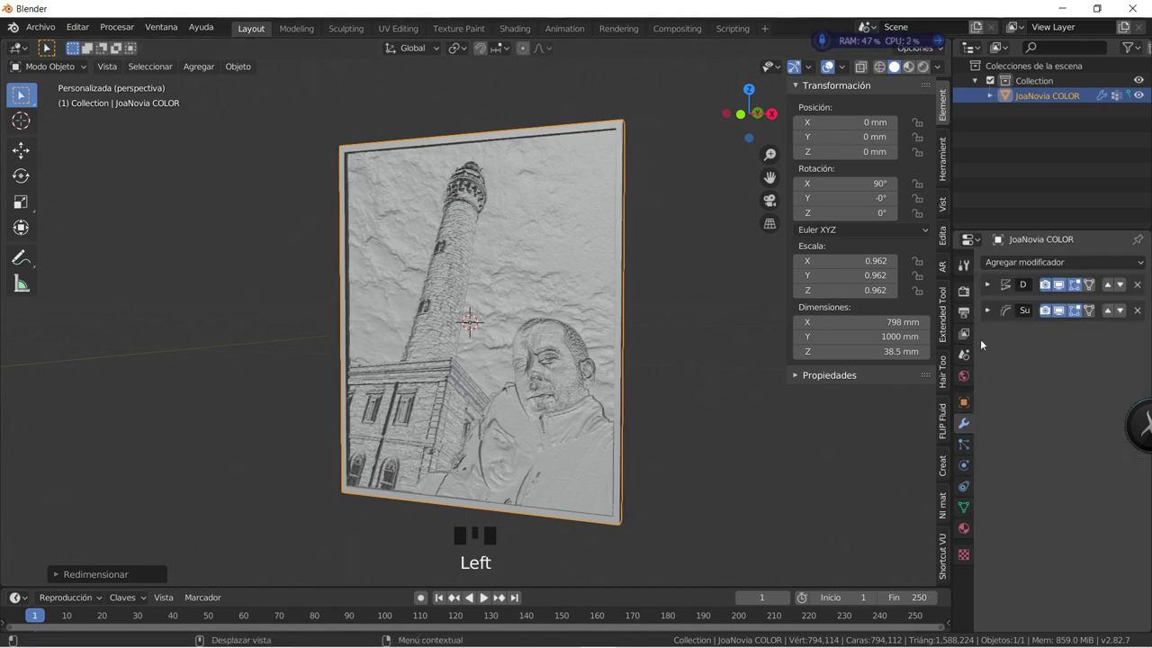
Add a Simple Deform Bend modifier and apply the plaque's rotation and scale.
click(1023, 268)
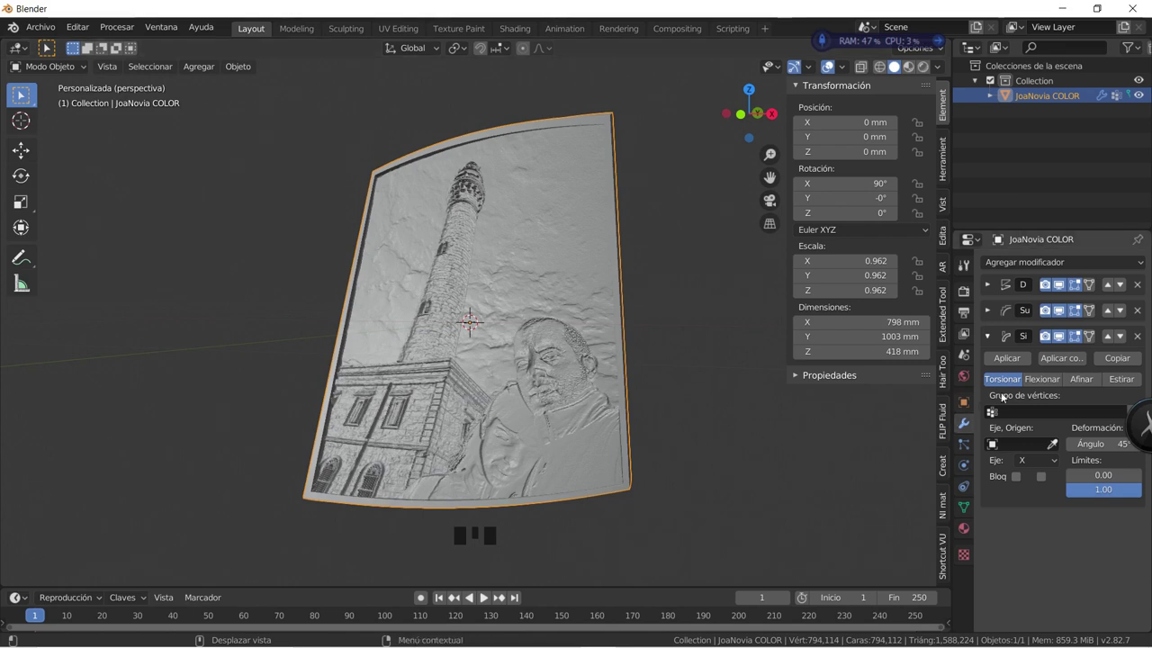
click(1043, 386)
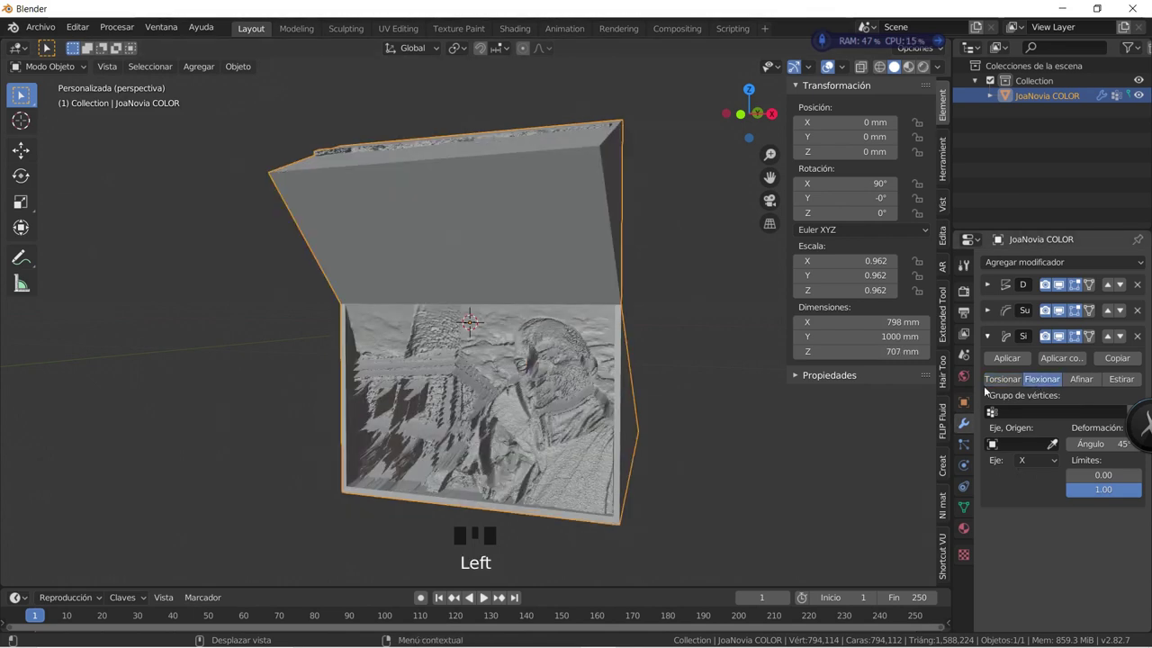
key(ctrl+a)
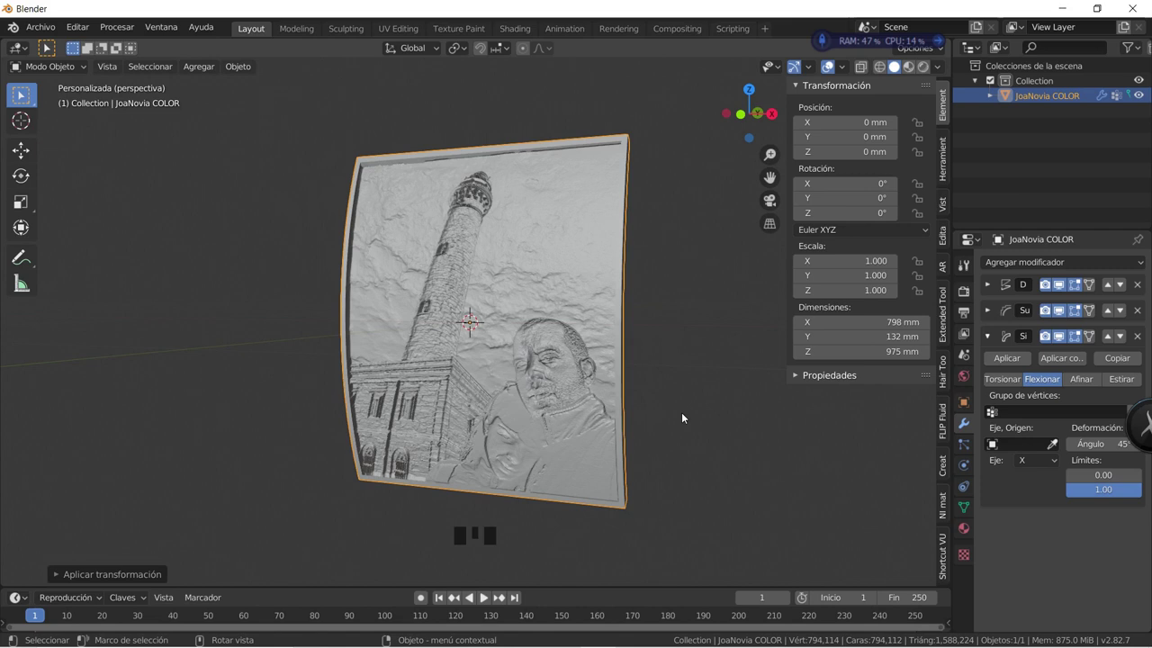
click(1040, 464)
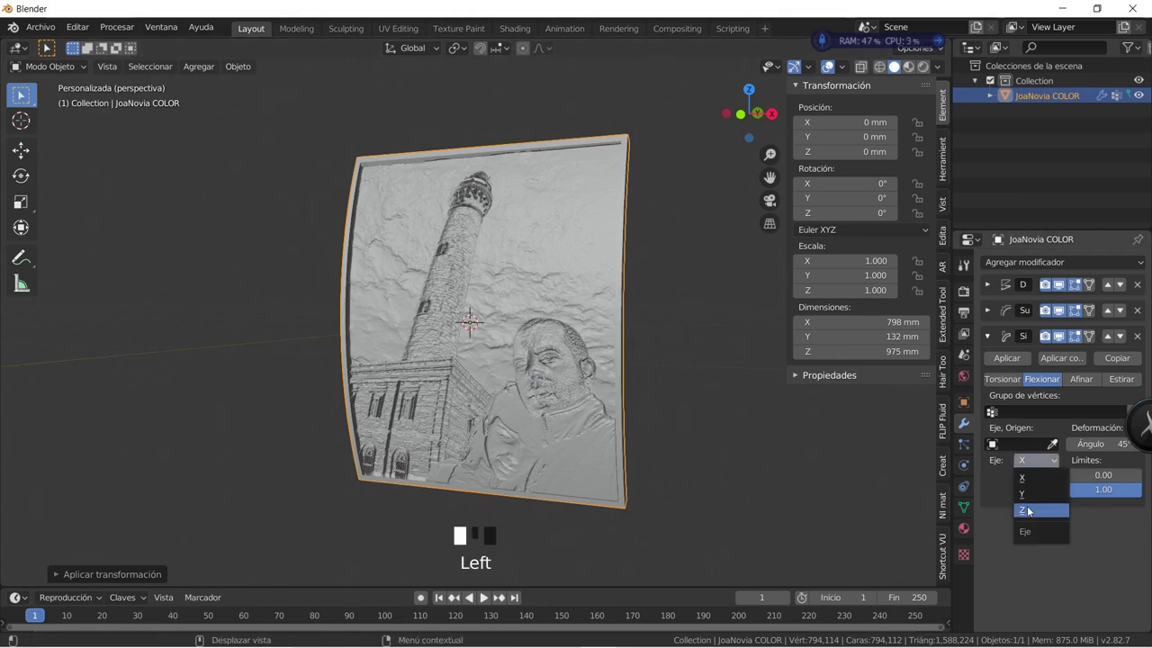
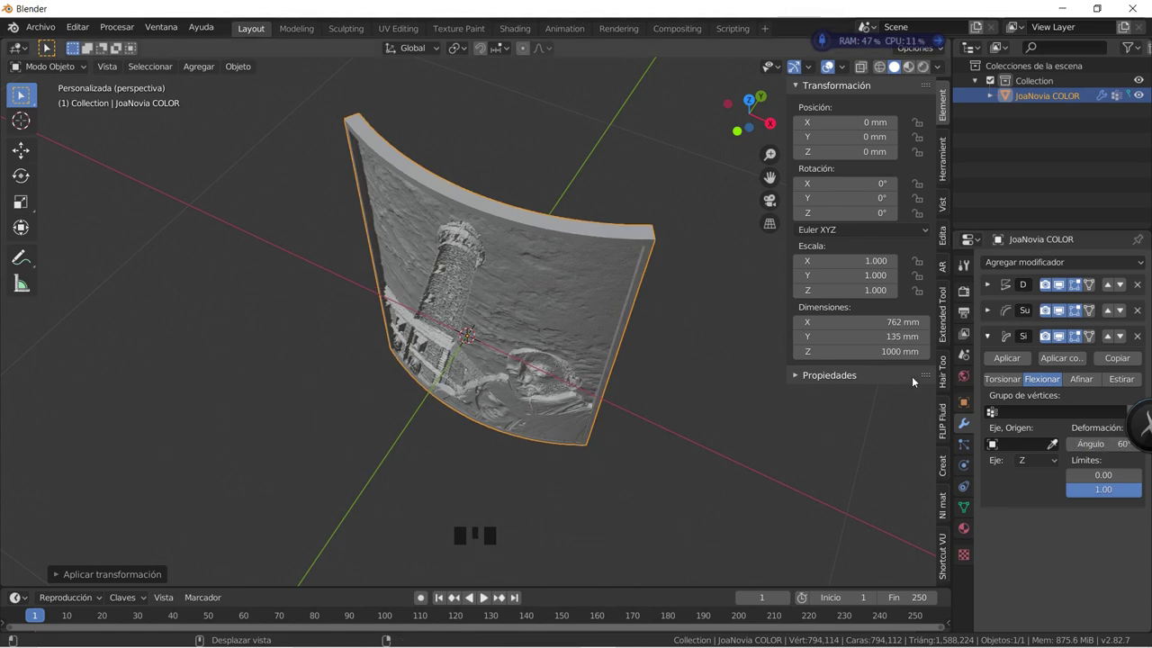
Inspect the curved plaque from above and start the export from the File menu.
drag(571, 543, 49, 27)
click(50, 27)
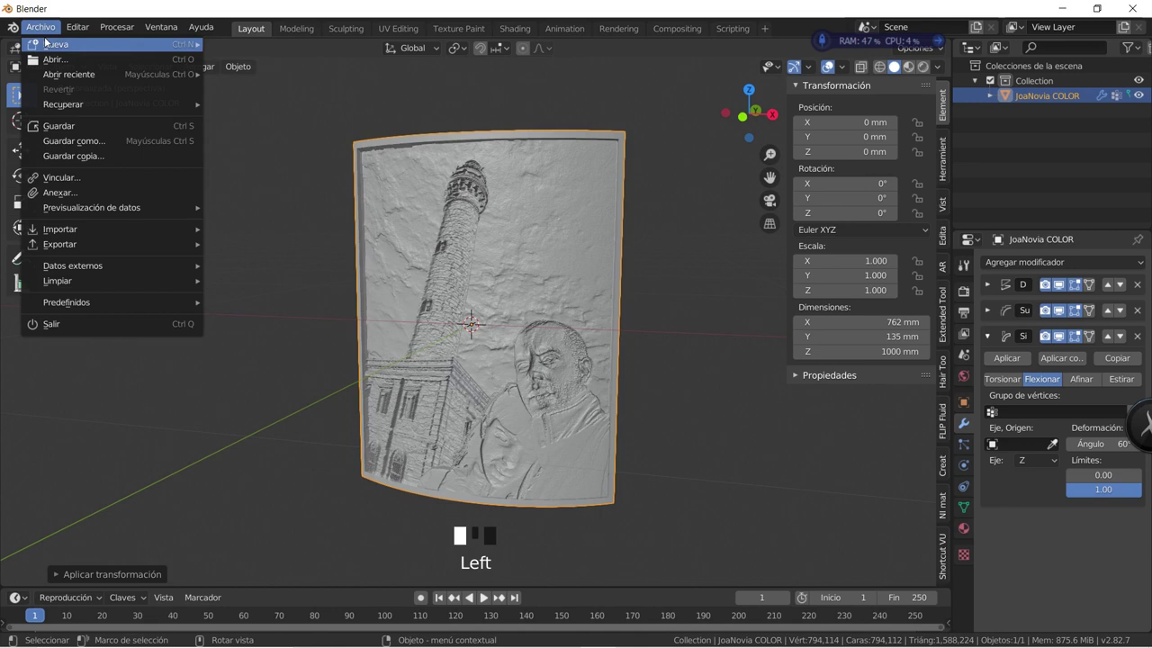